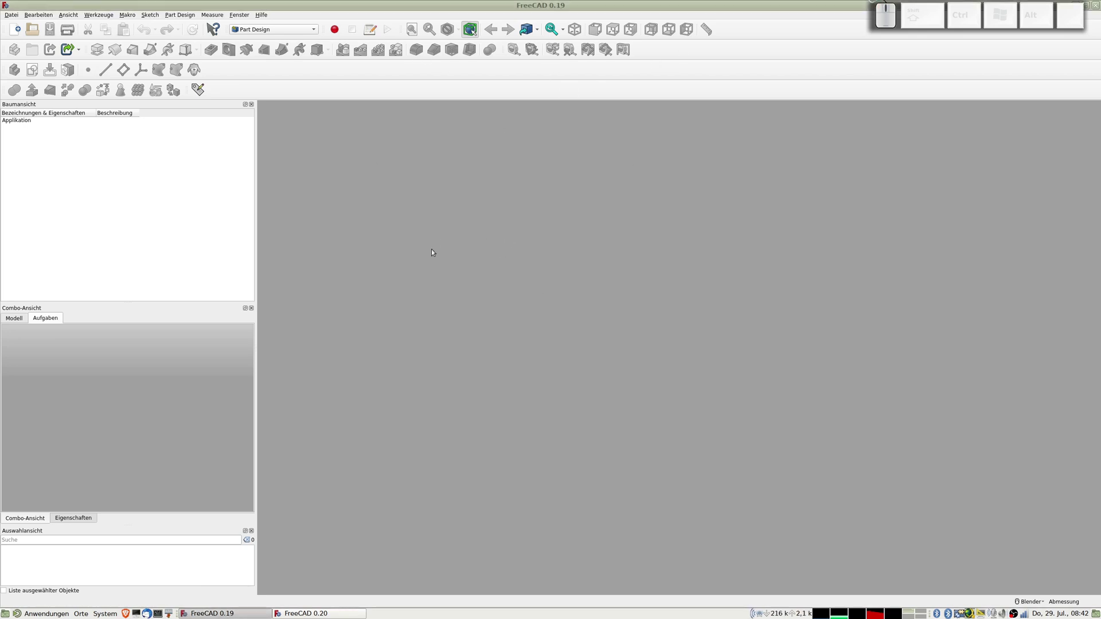
# - Start a new document with a body and an empty sketch on the YZ plane
pyautogui.press('ctrl+n')
pyautogui.press('Return')
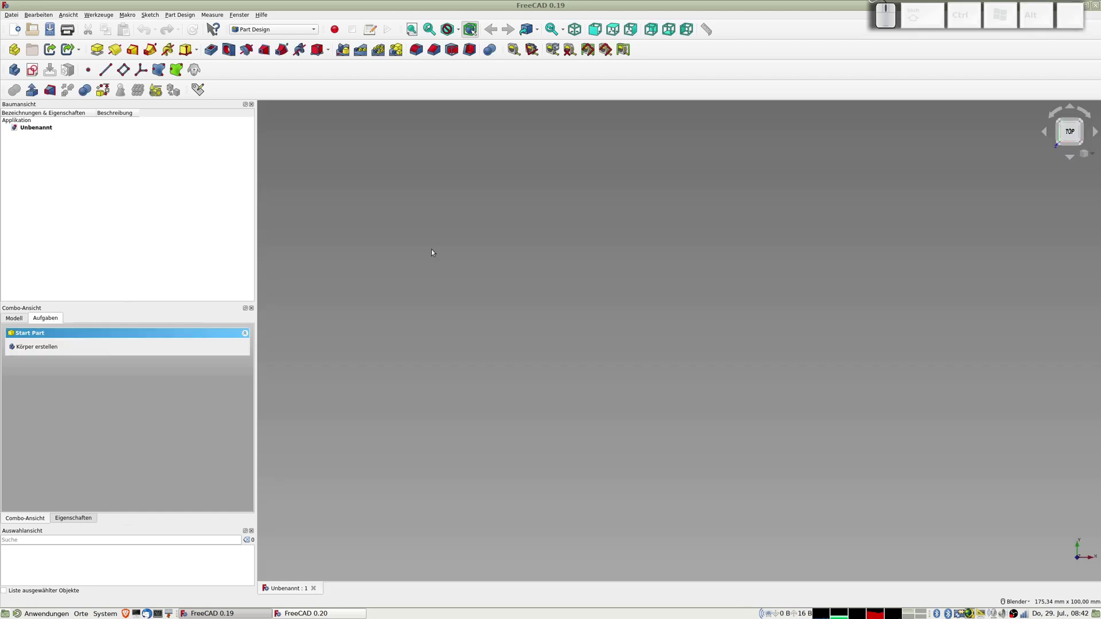
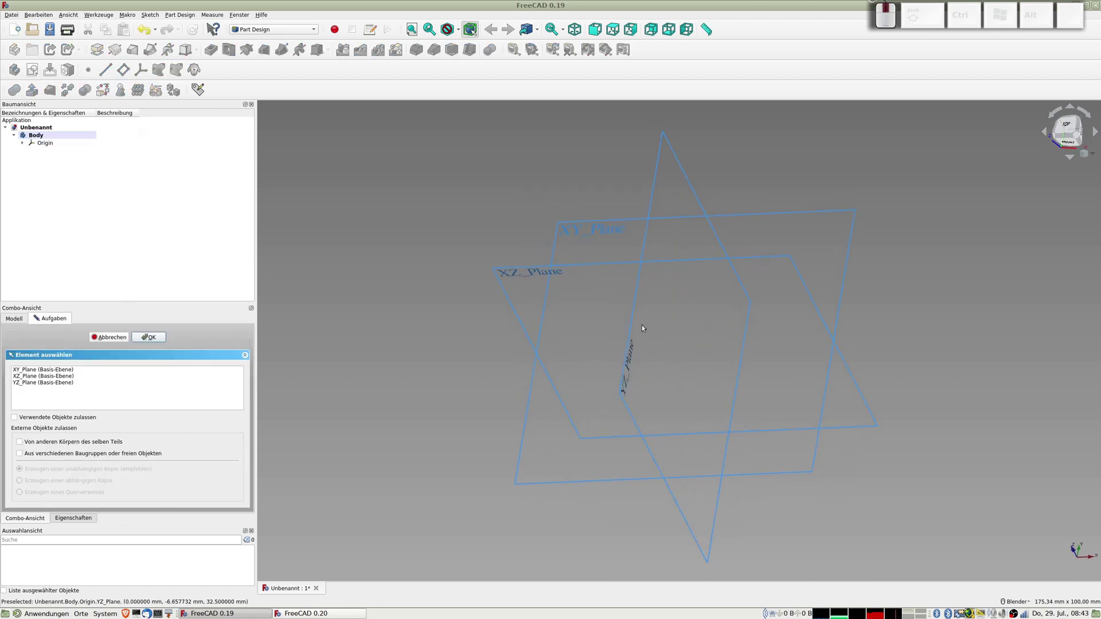
pyautogui.click(626, 372)
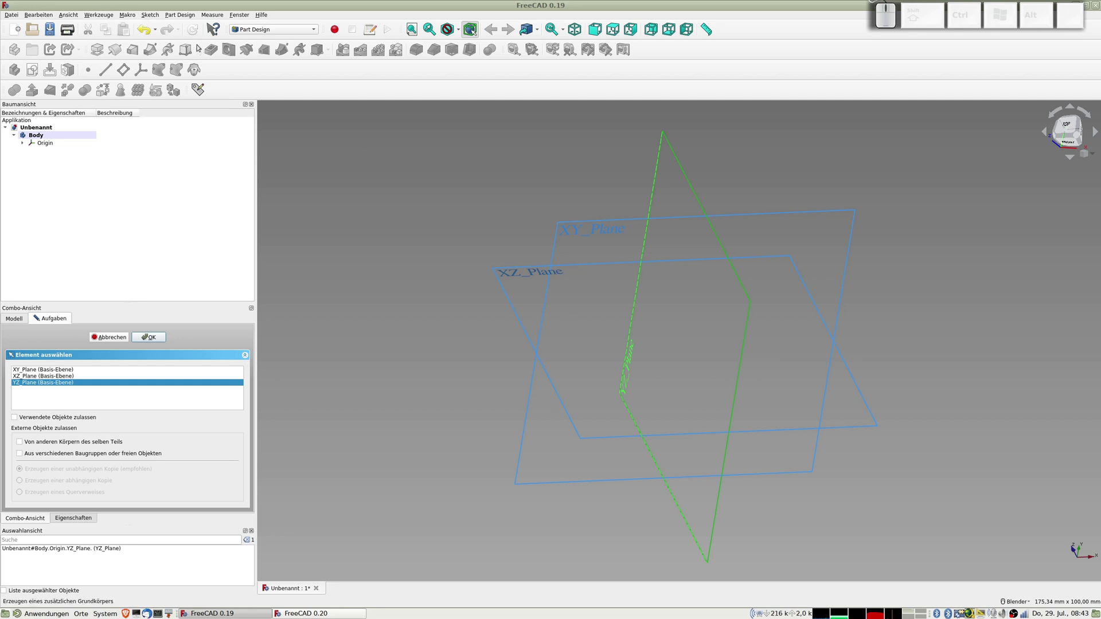
pyautogui.click(152, 341)
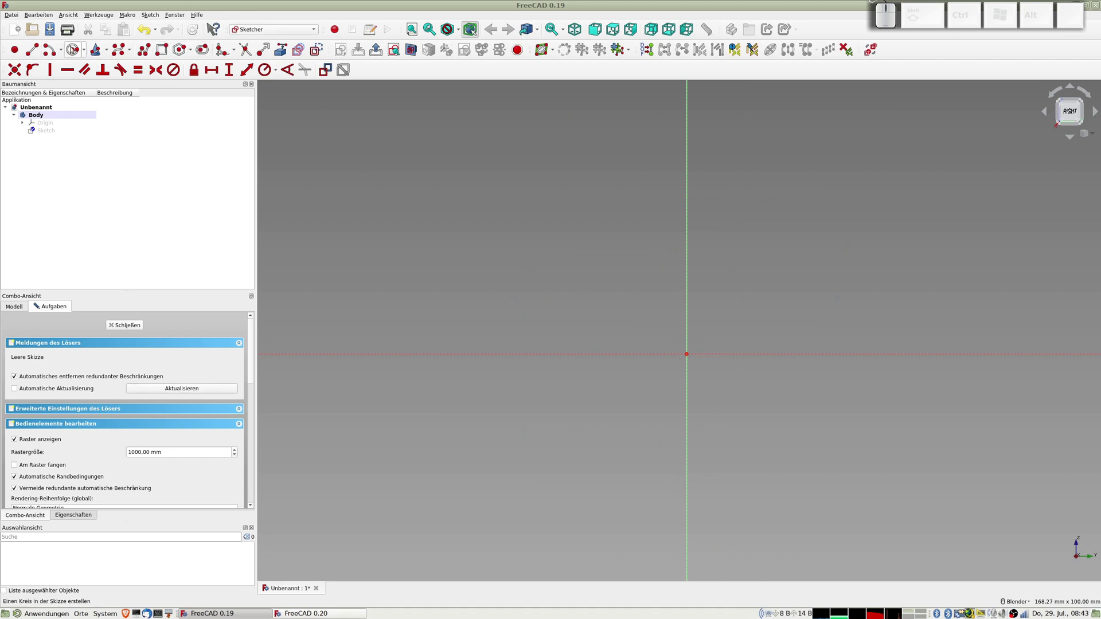
# - Sketch a 20 mm diameter circle centred on the origin and close the sketch
pyautogui.click(74, 53)
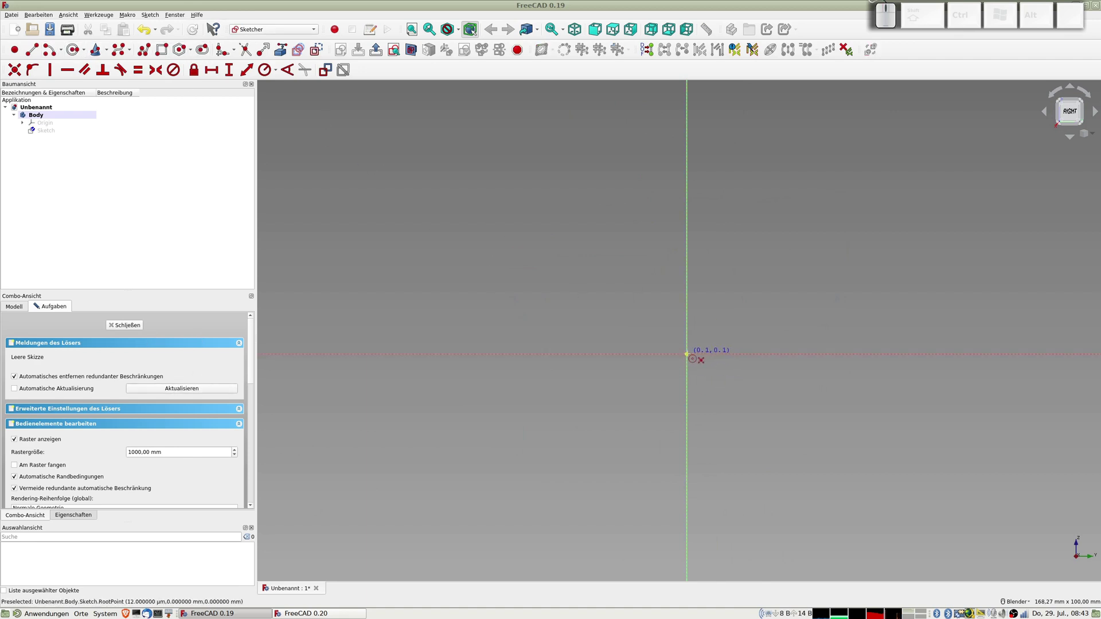
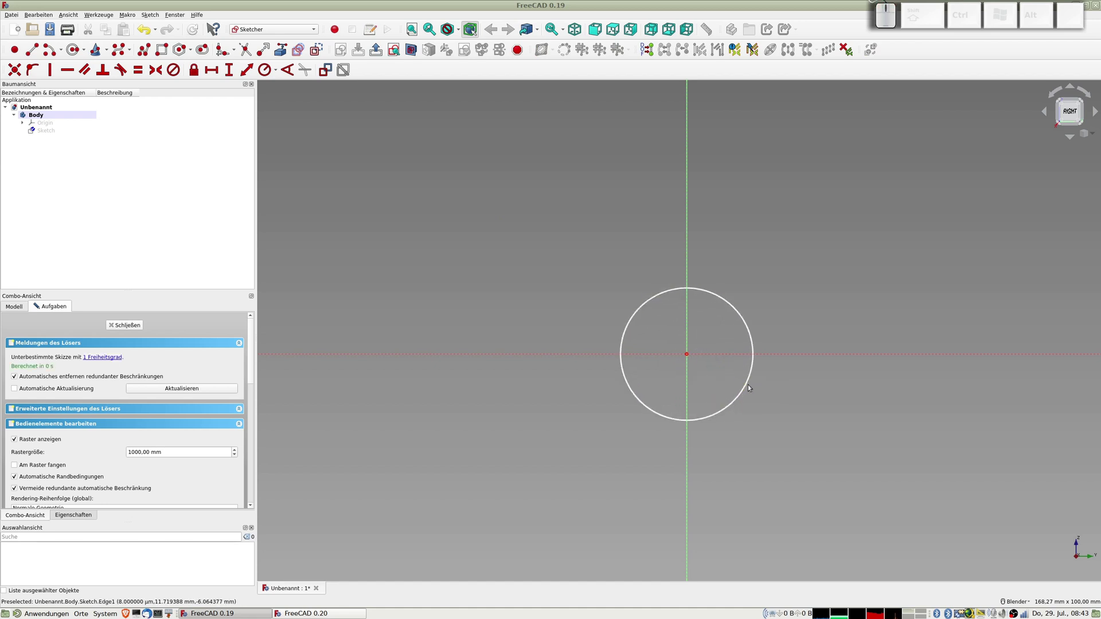
pyautogui.click(280, 71)
pyautogui.click(279, 93)
pyautogui.click(80, 340)
pyautogui.press('KP_2')
pyautogui.press('KP_0')
pyautogui.press('KP_Enter')
pyautogui.click(124, 326)
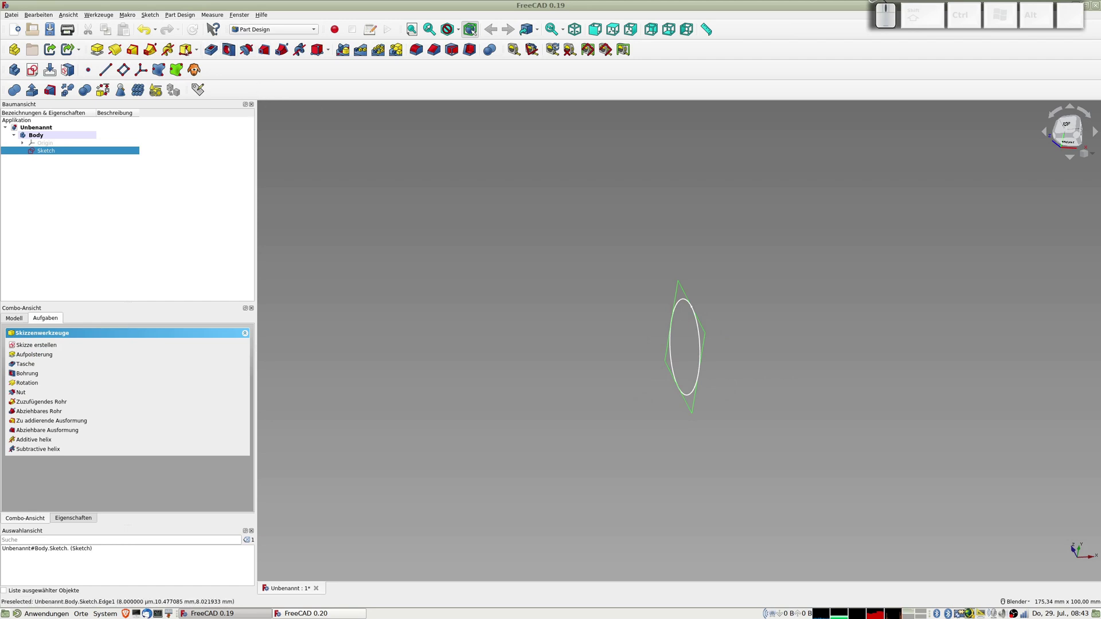
# - Pad the circle into a 60 mm long cylinder
pyautogui.click(98, 53)
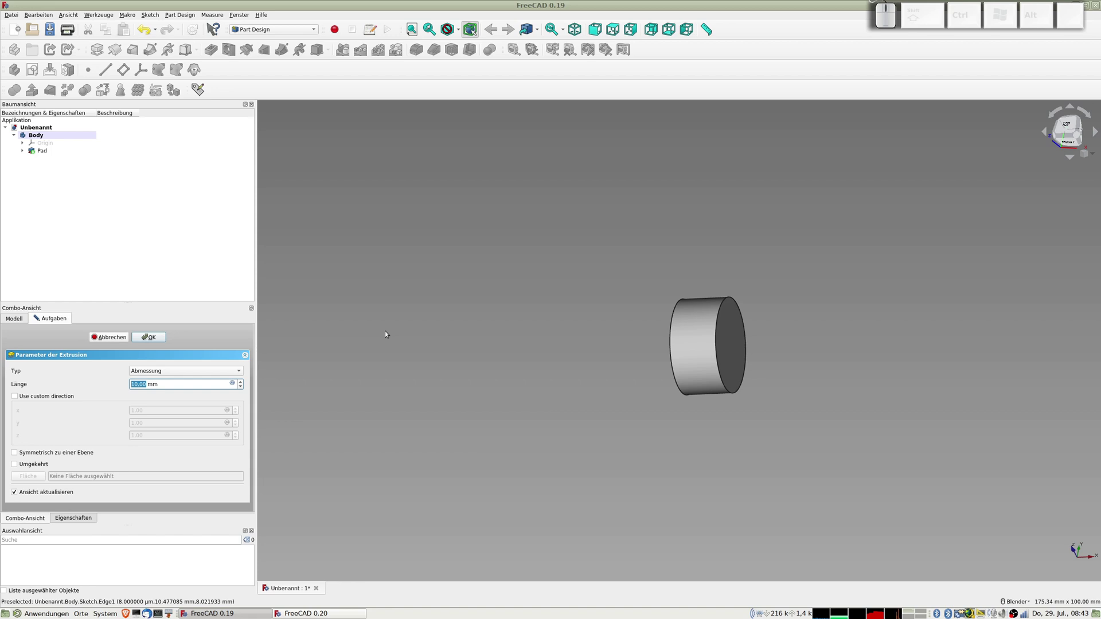
pyautogui.press('KP_6')
pyautogui.press('KP_0')
pyautogui.press('KP_Enter')
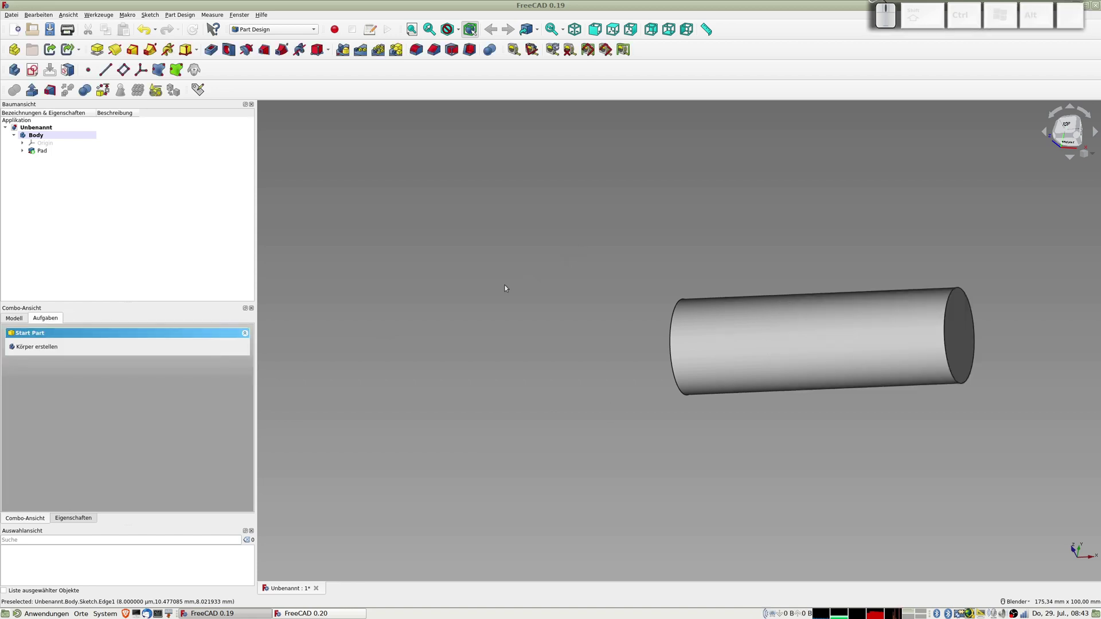
# - In FreeCAD 0.20, start a new document with a body and a sketch on the YZ plane
pyautogui.press('alt+Tab')
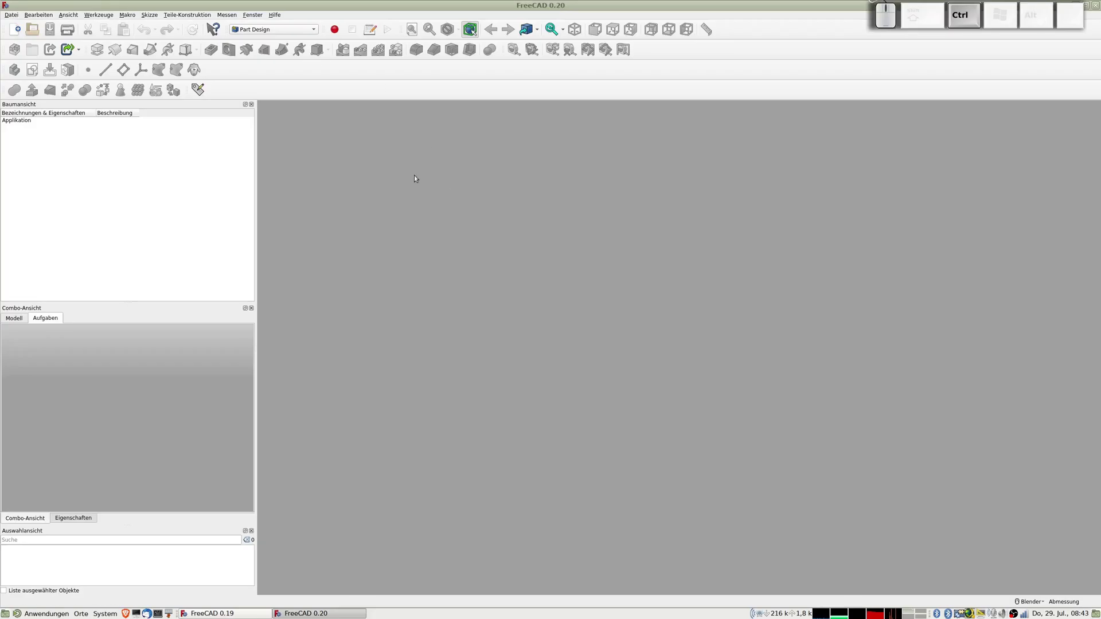
pyautogui.press('ctrl+n')
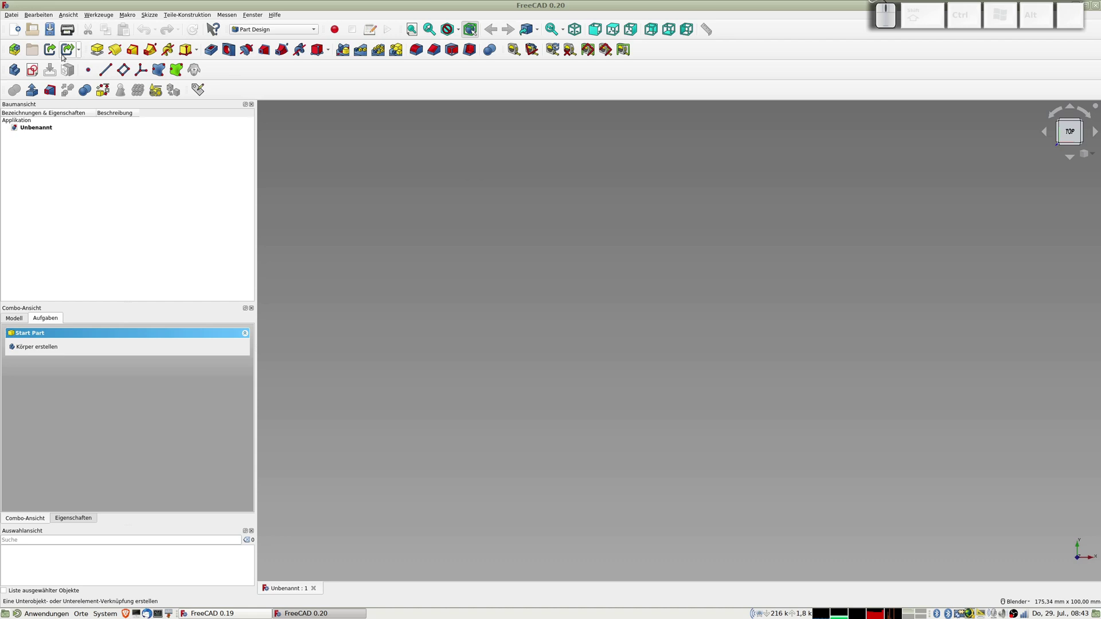
pyautogui.click(18, 67)
pyautogui.click(32, 67)
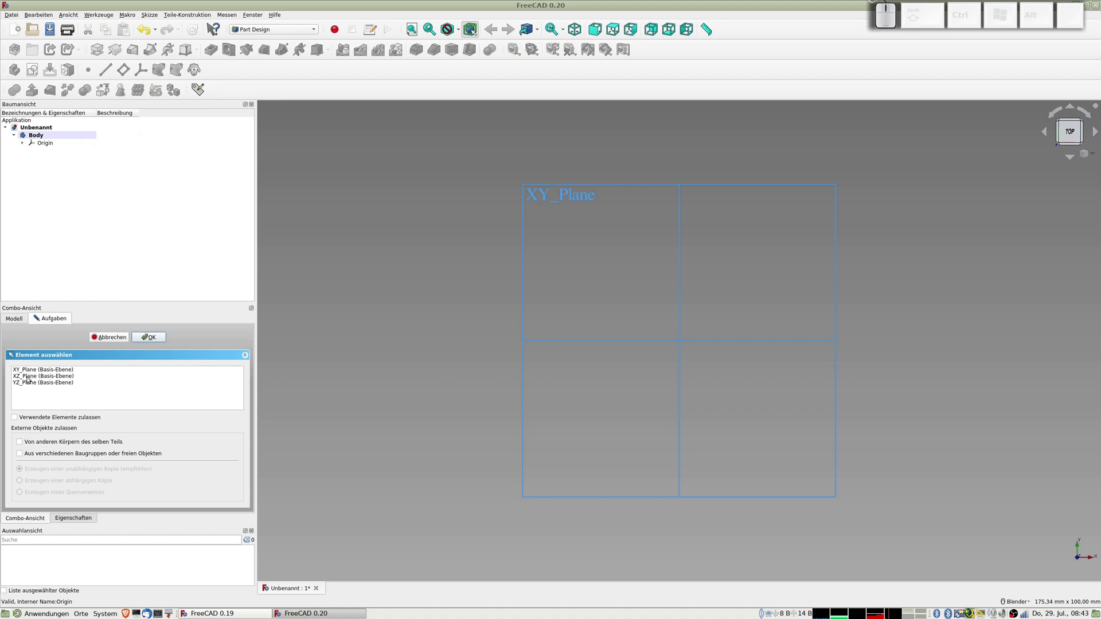
pyautogui.middleClick(677, 396)
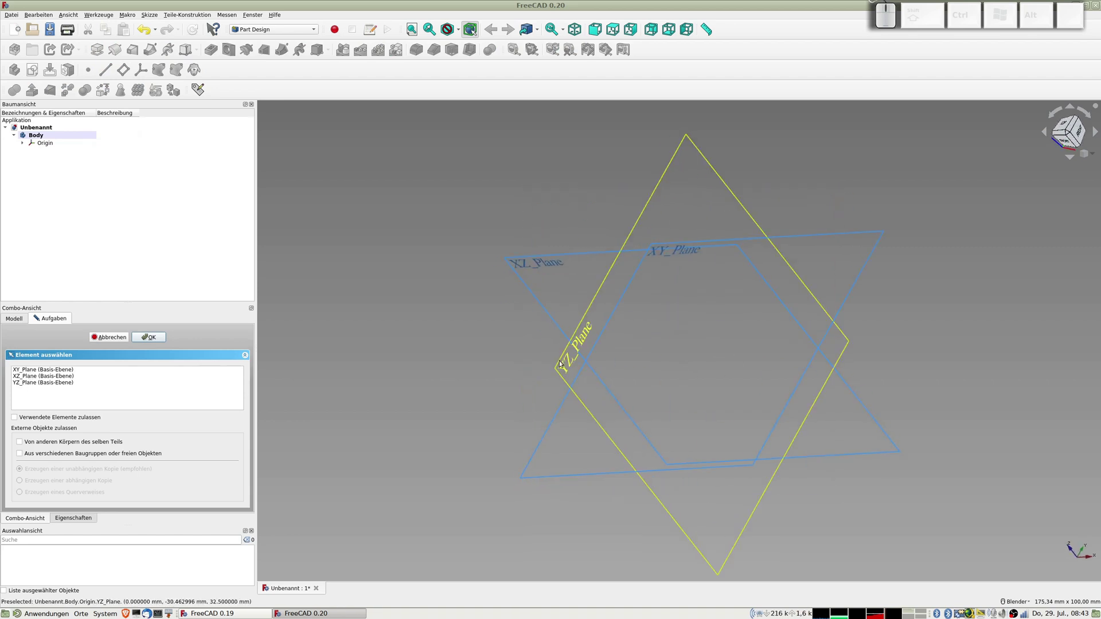
pyautogui.click(565, 362)
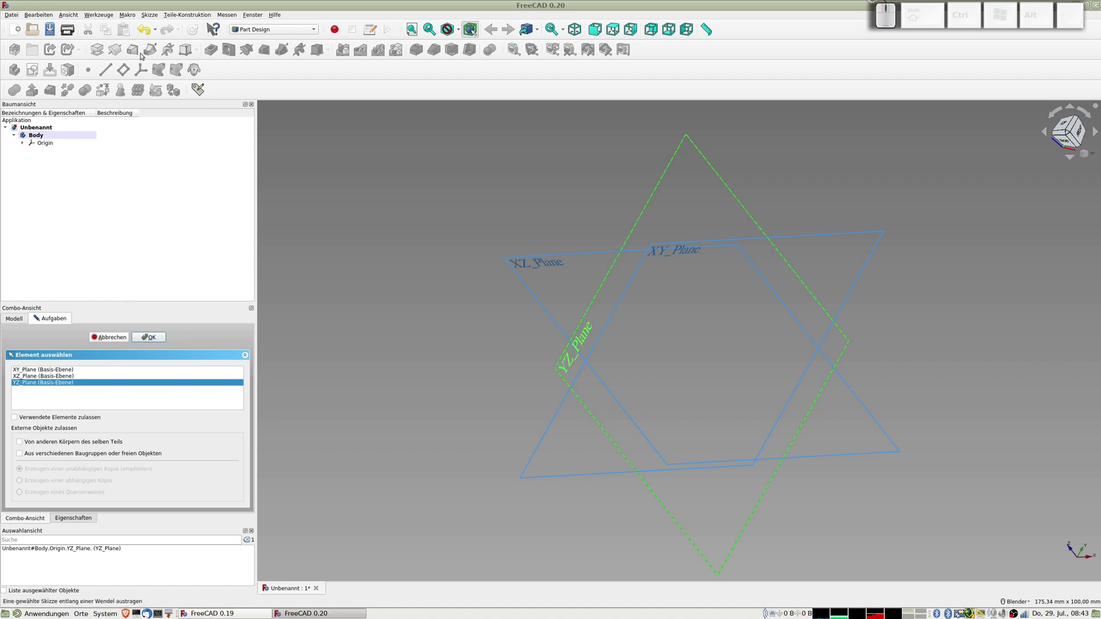
pyautogui.click(153, 337)
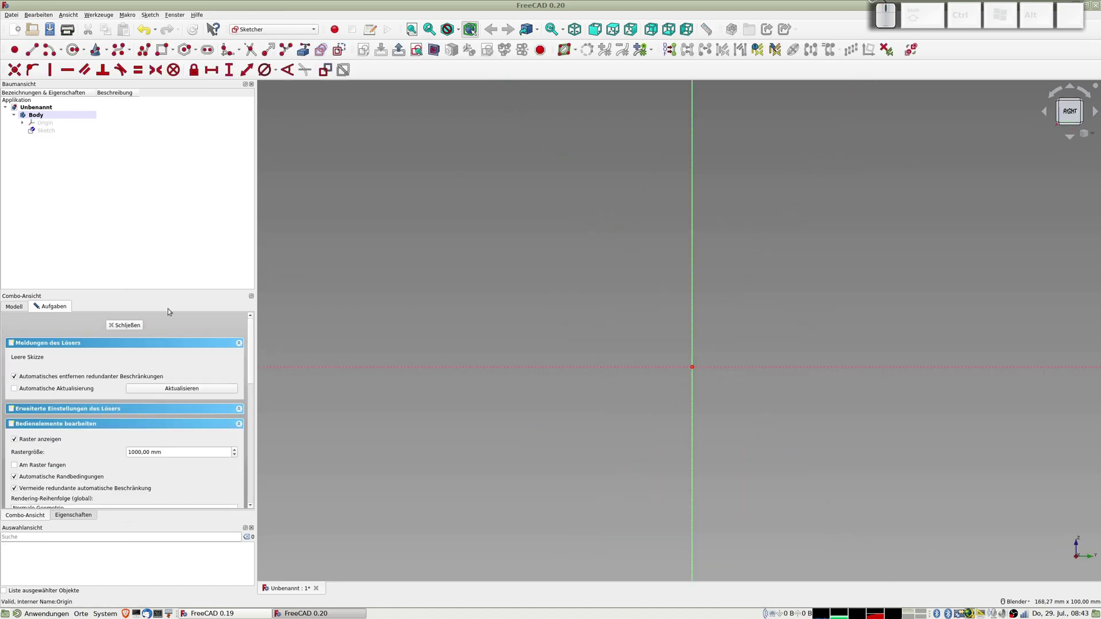
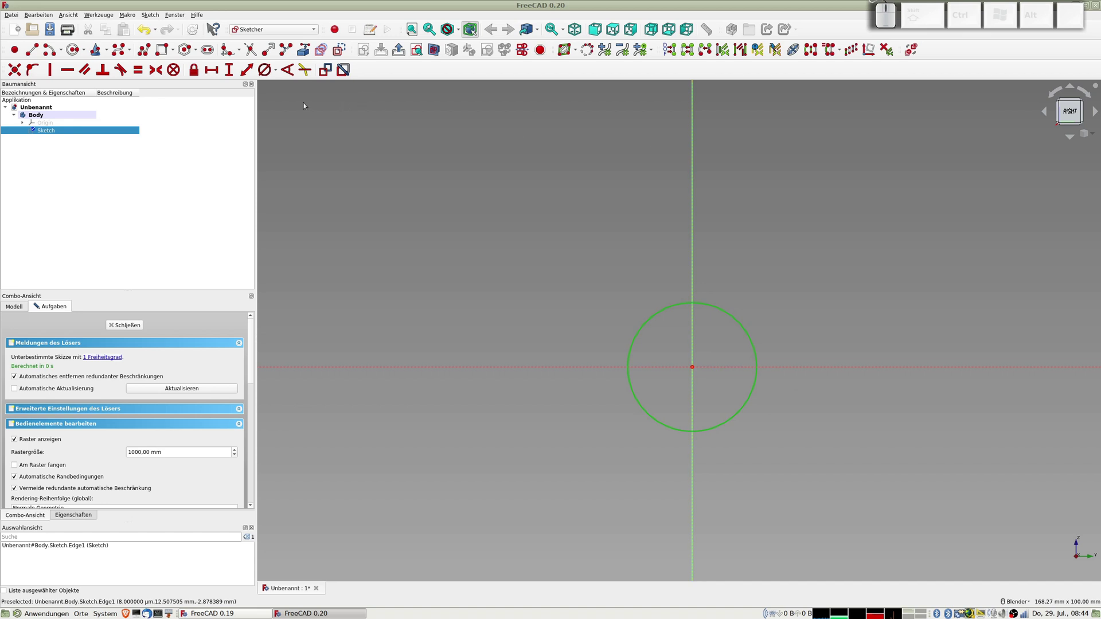
# - Dimension the circle to 20 mm diameter and close the sketch
pyautogui.click(268, 71)
pyautogui.press('KP_2')
pyautogui.press('KP_0')
pyautogui.press('KP_Enter')
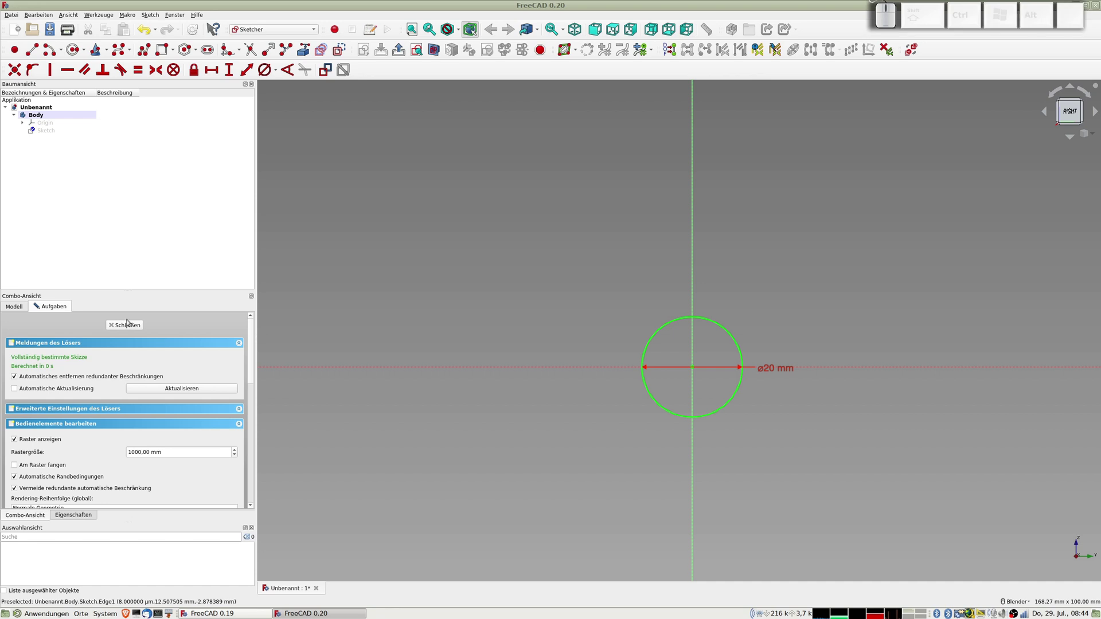
pyautogui.click(132, 326)
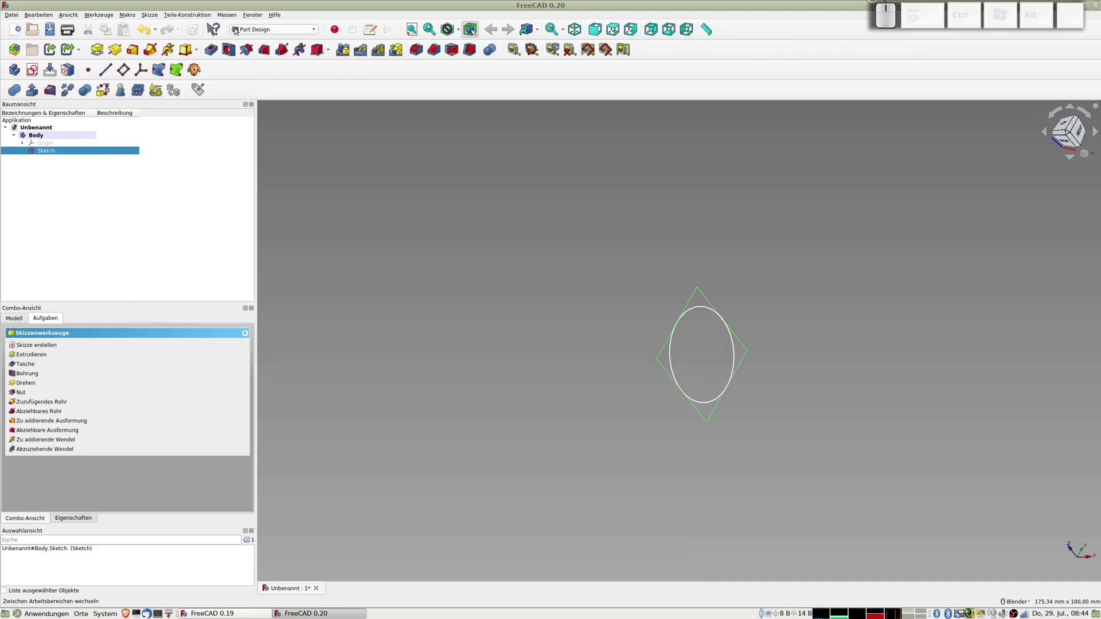
# - Pad the circle into a 60 mm long cylinder
pyautogui.click(103, 50)
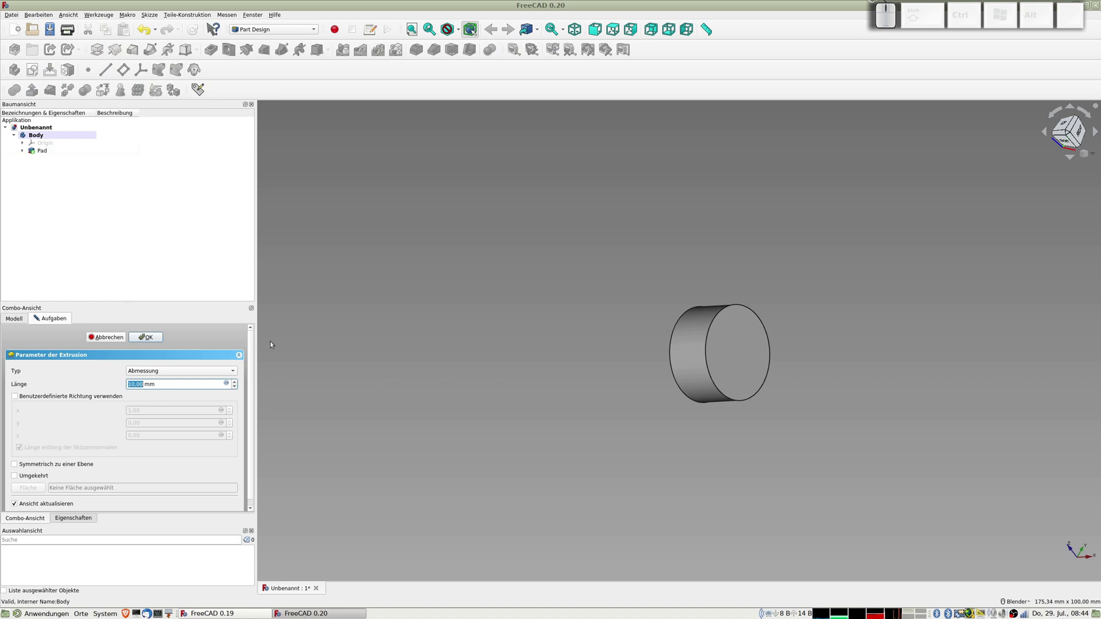
pyautogui.press('KP_6')
pyautogui.press('KP_0')
pyautogui.press('KP_Enter')
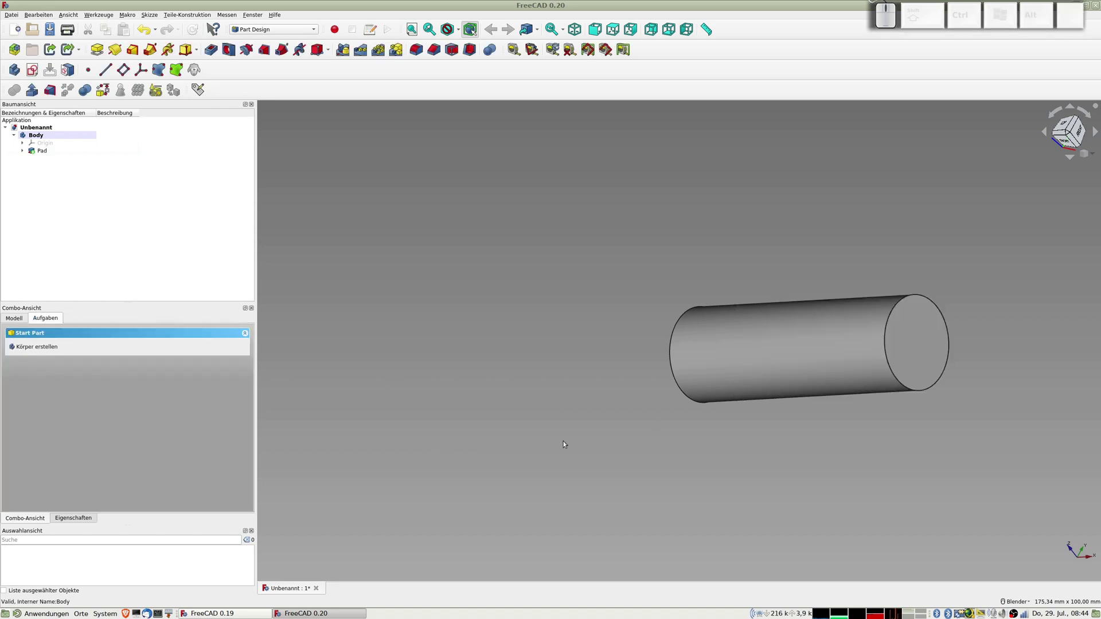
# - Back in FreeCAD 0.19, open a second sketch on the XY plane and zoom to the cylinder's edge
pyautogui.press('alt+Tab')
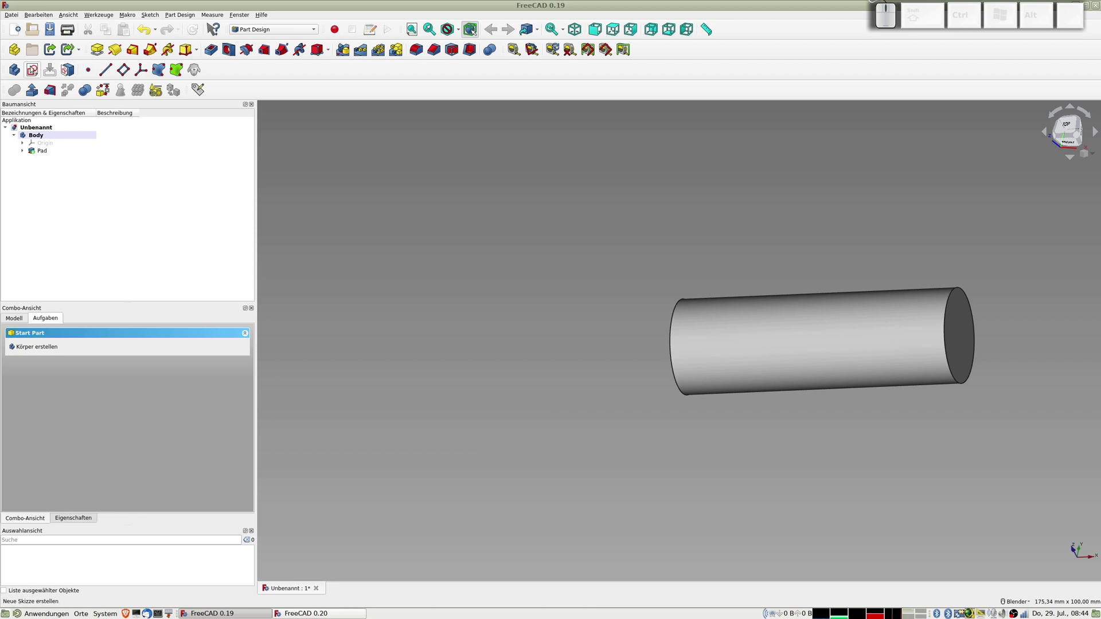
pyautogui.click(35, 69)
pyautogui.scroll(-3)
pyautogui.middleClick(528, 274)
pyautogui.click(491, 235)
pyautogui.click(160, 336)
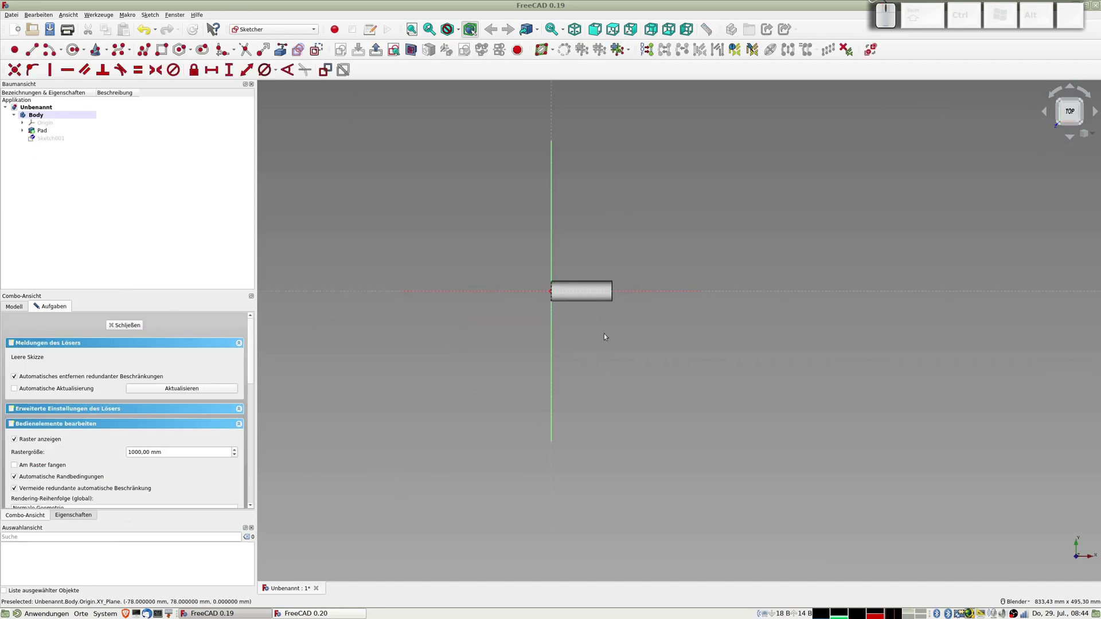
pyautogui.scroll(3)
pyautogui.middleClick(472, 202)
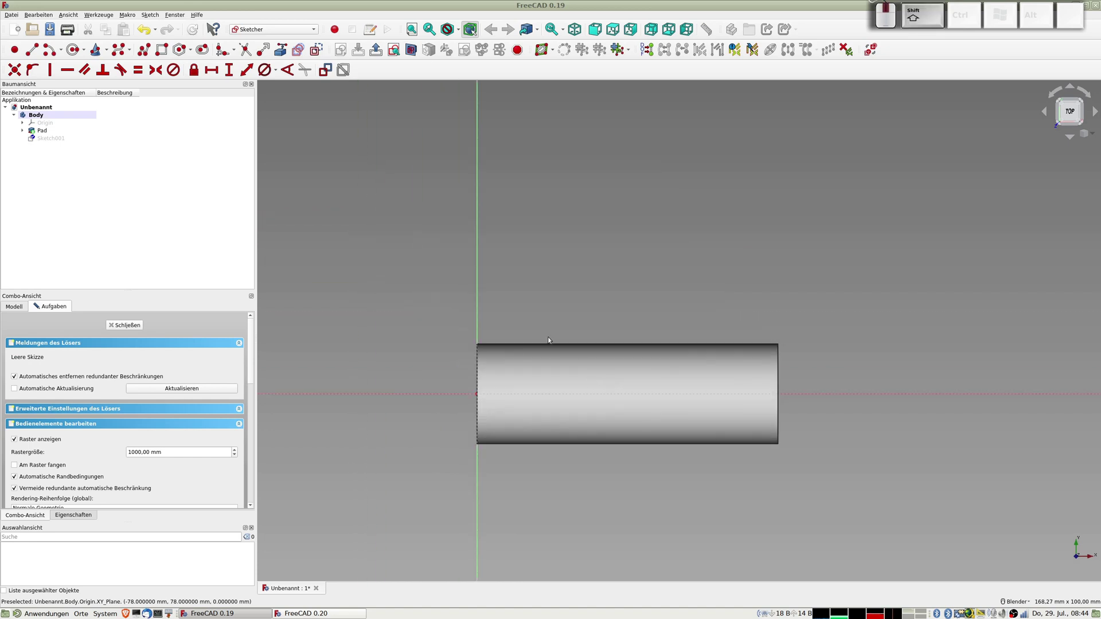
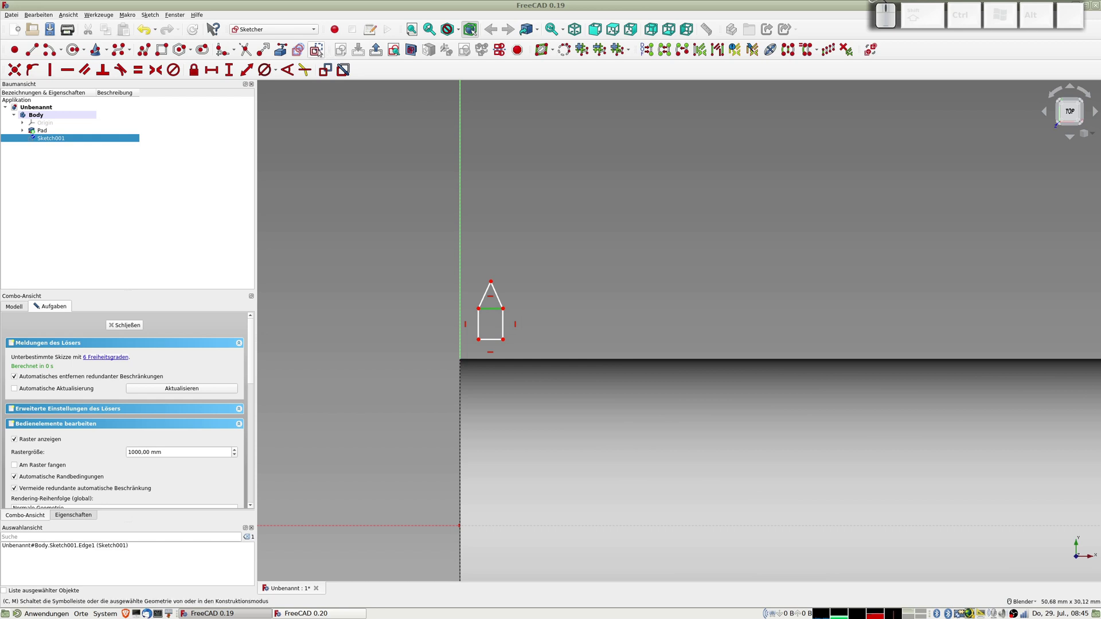
# - Toggle an edge to construction and dimension the profile's base 1.9 mm wide
pyautogui.click(319, 49)
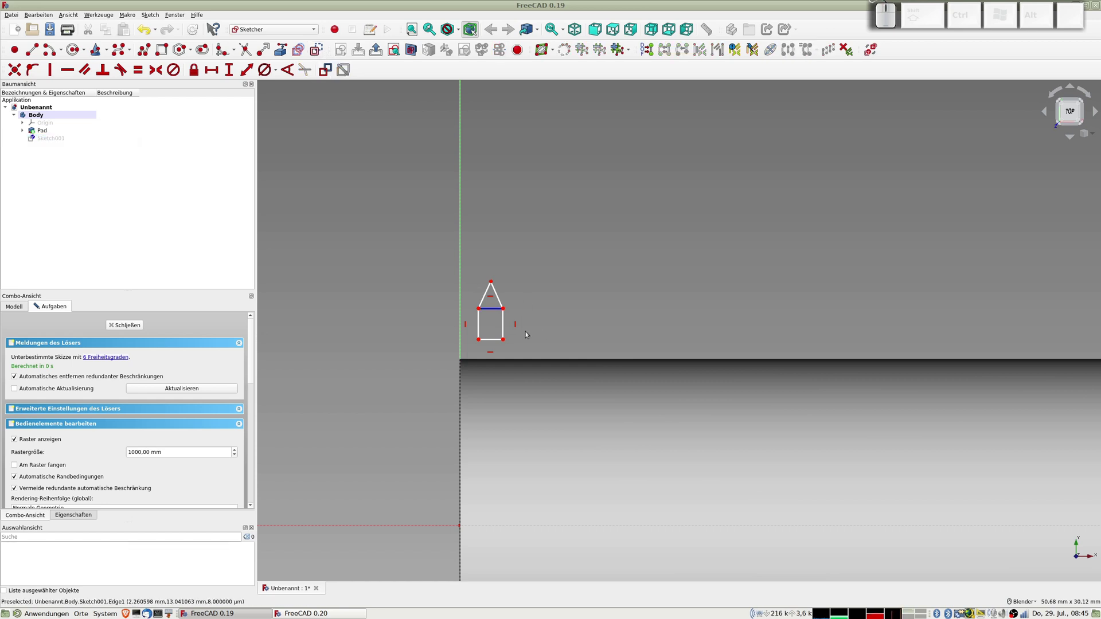
pyautogui.scroll(3)
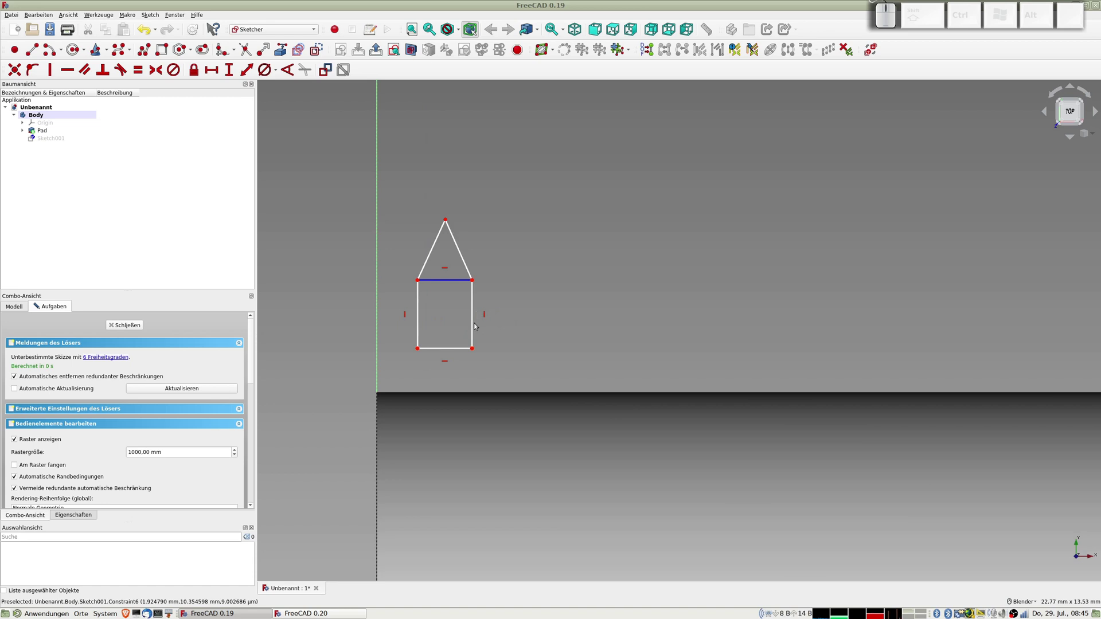
pyautogui.click(446, 350)
pyautogui.click(241, 74)
pyautogui.press('KP_1')
pyautogui.press('KP_Decimal')
pyautogui.press('KP_9')
pyautogui.press('KP_Enter')
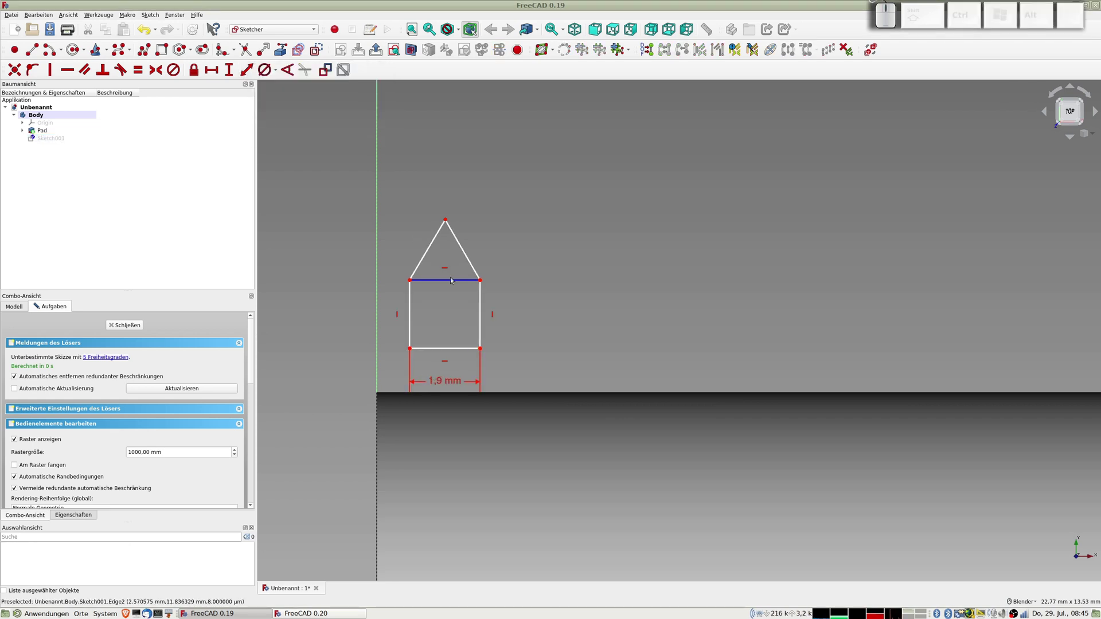
# - Dimension the rectangle's side 0.1 mm tall
pyautogui.click(479, 317)
pyautogui.click(251, 73)
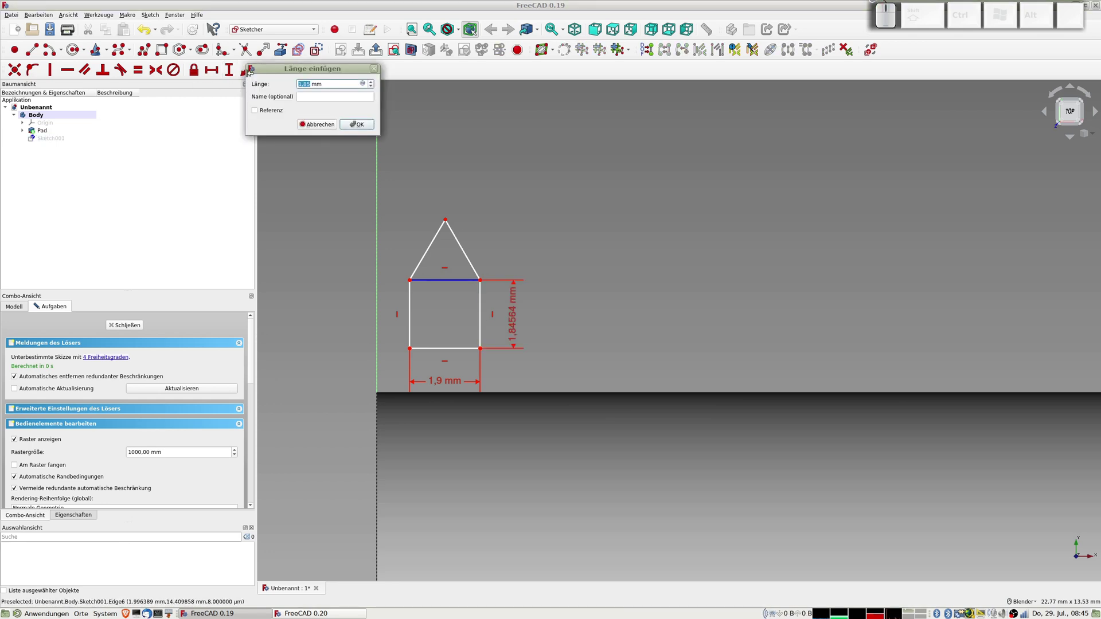
pyautogui.press('KP_0')
pyautogui.press('KP_Decimal')
pyautogui.press('KP_1')
pyautogui.press('KP_Enter')
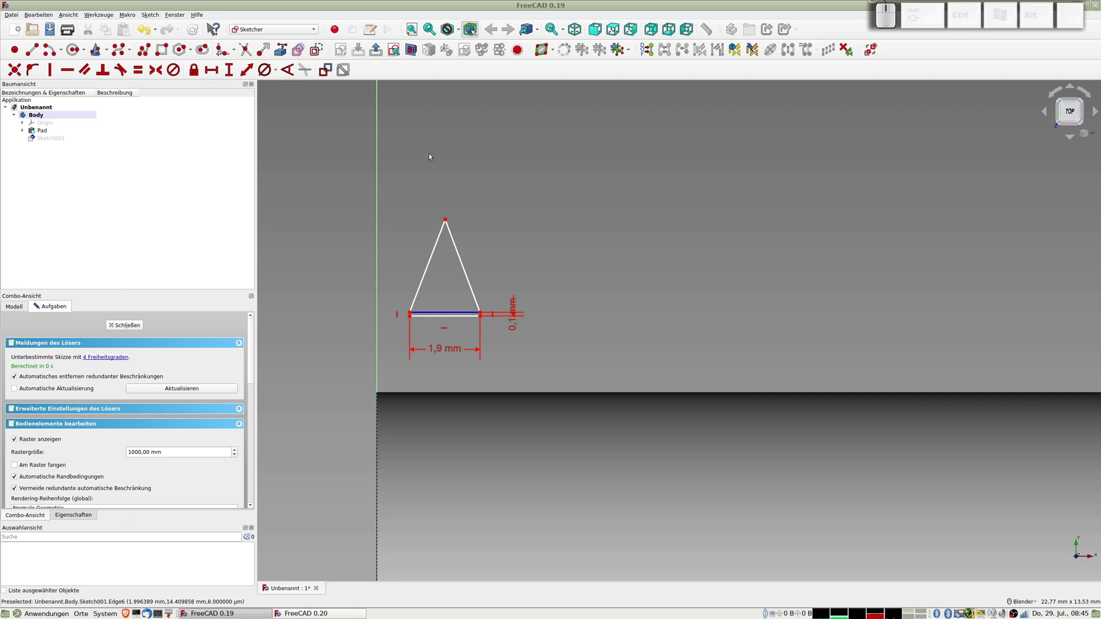
# - Set the apex 1 mm above the base and select apex and right corner for the horizontal distance
pyautogui.click(448, 220)
pyautogui.click(483, 311)
pyautogui.click(232, 71)
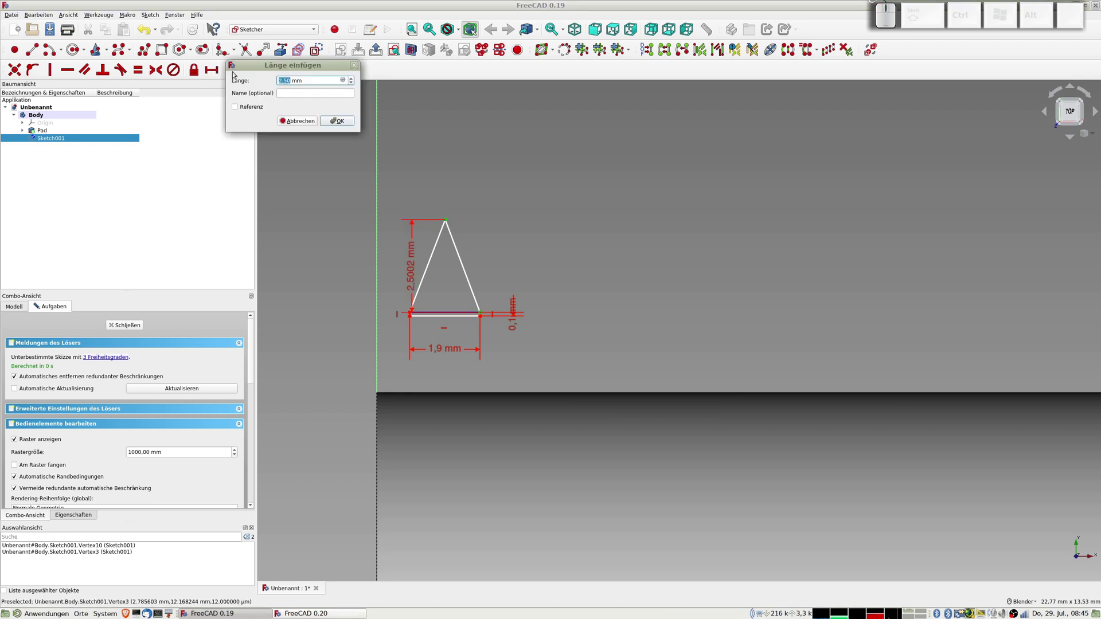
pyautogui.press('KP_1')
pyautogui.press('KP_Enter')
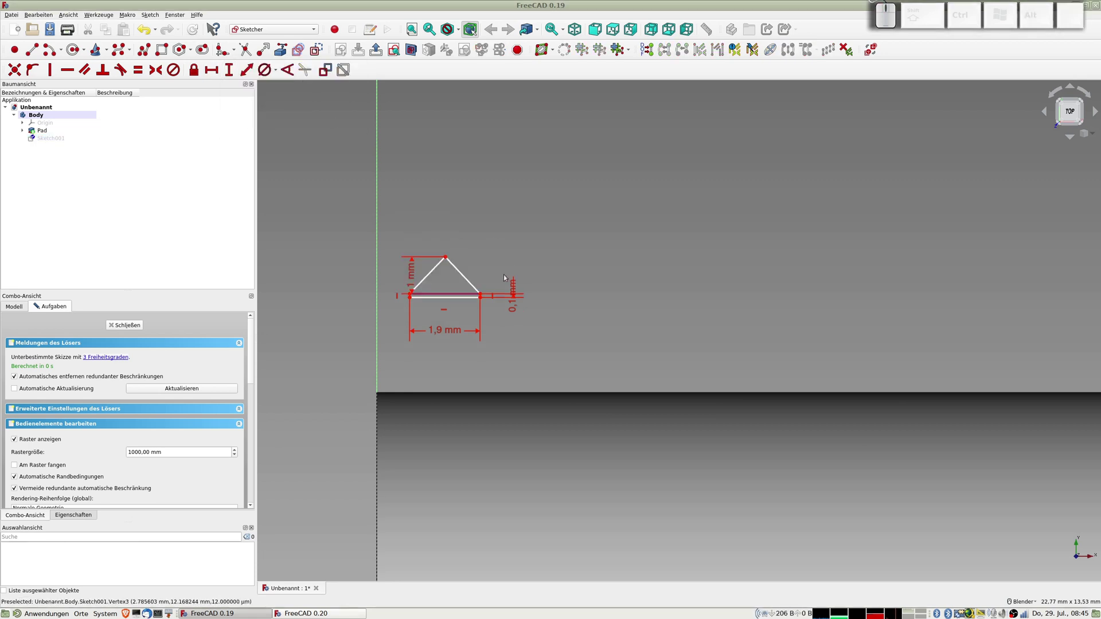
pyautogui.click(449, 257)
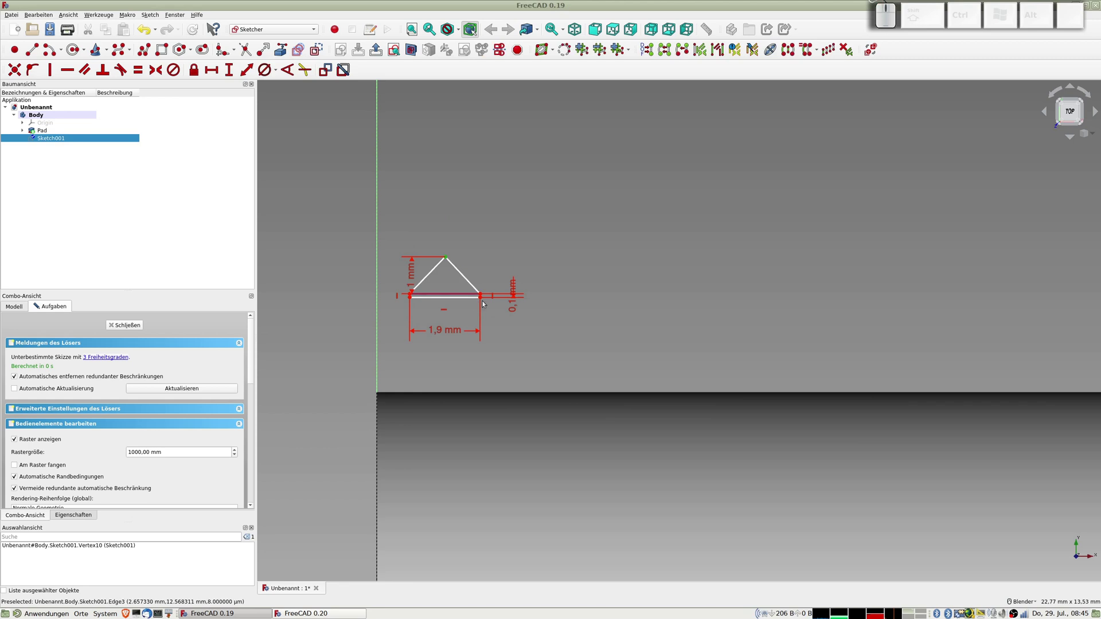
pyautogui.click(485, 293)
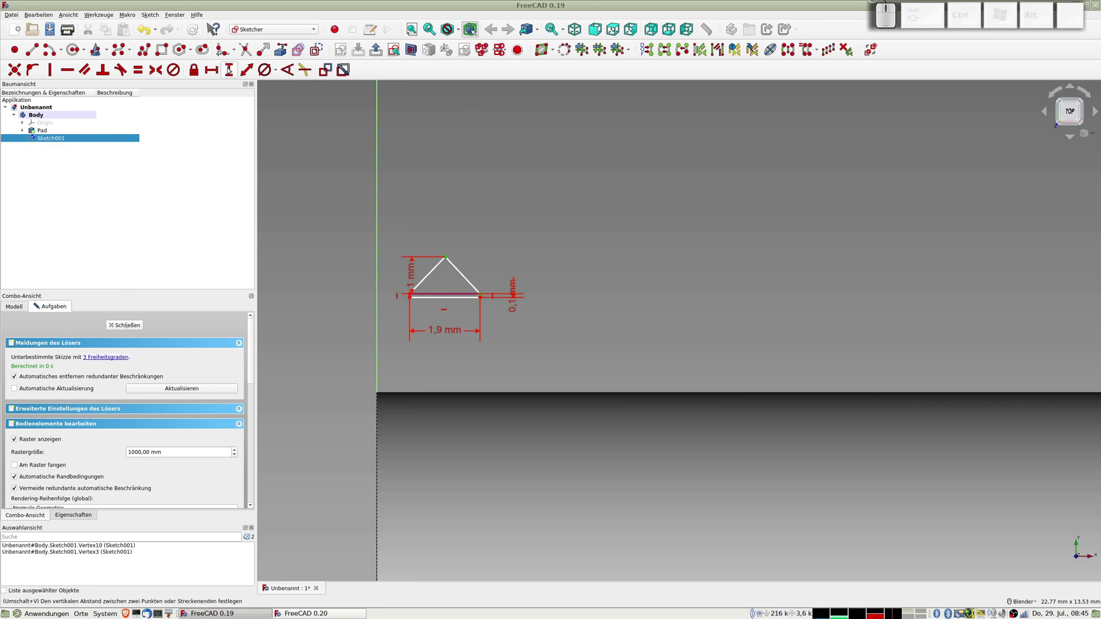
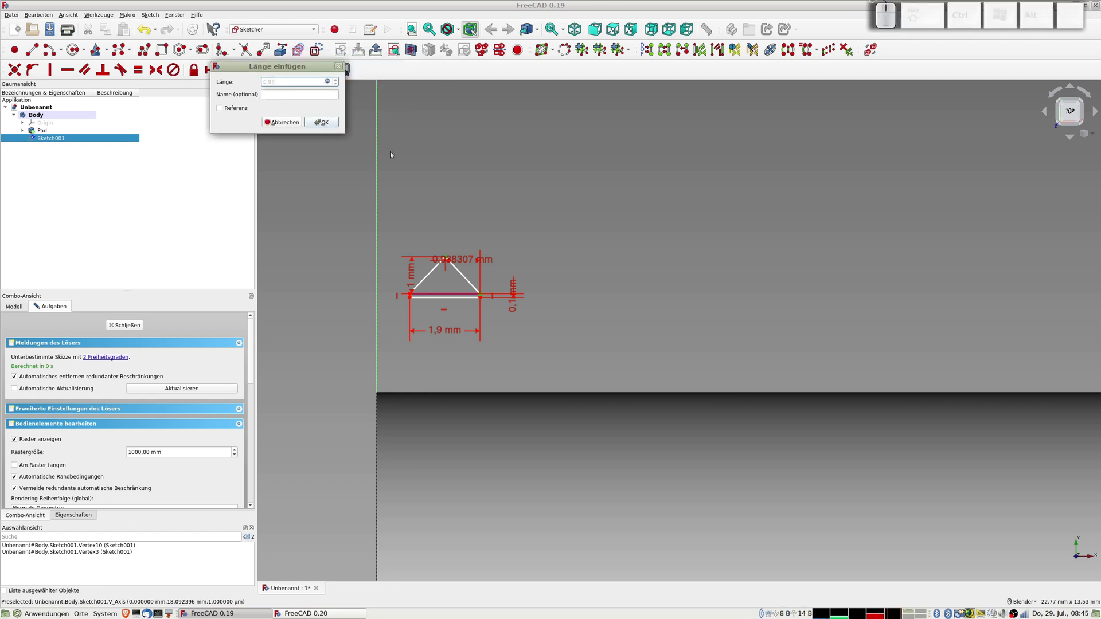
# - Confirm the apex offset and place the left base corner 10 mm above the horizontal axis
pyautogui.click(331, 128)
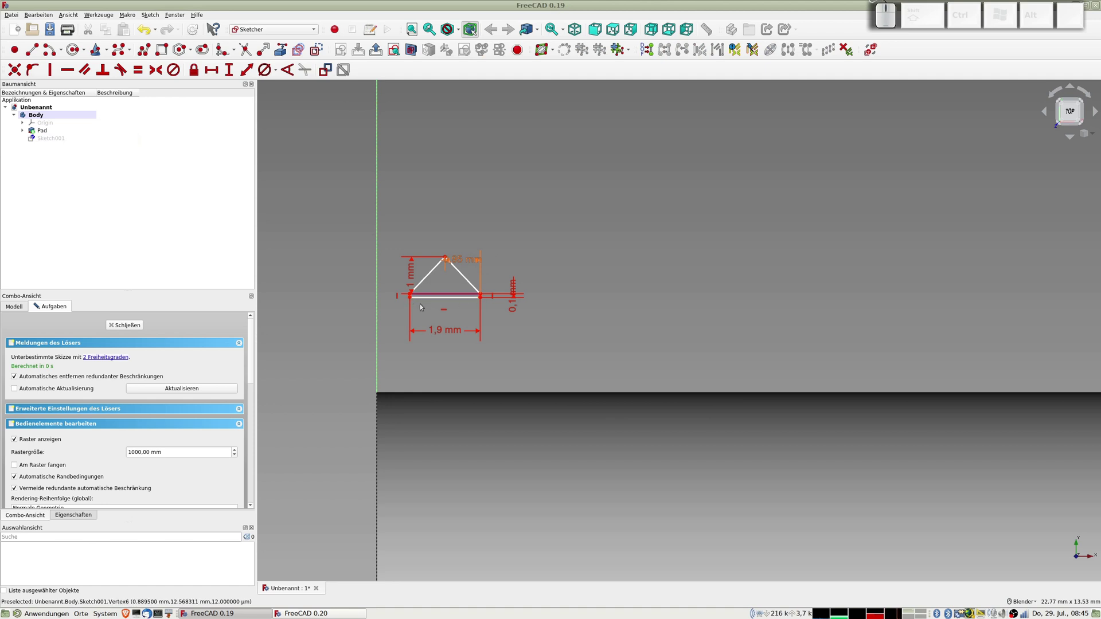
pyautogui.scroll(3)
pyautogui.click(418, 299)
pyautogui.scroll(-3)
pyautogui.moveTo(410, 427); pyautogui.dragTo(396, 317)
pyautogui.click(381, 444)
pyautogui.click(248, 76)
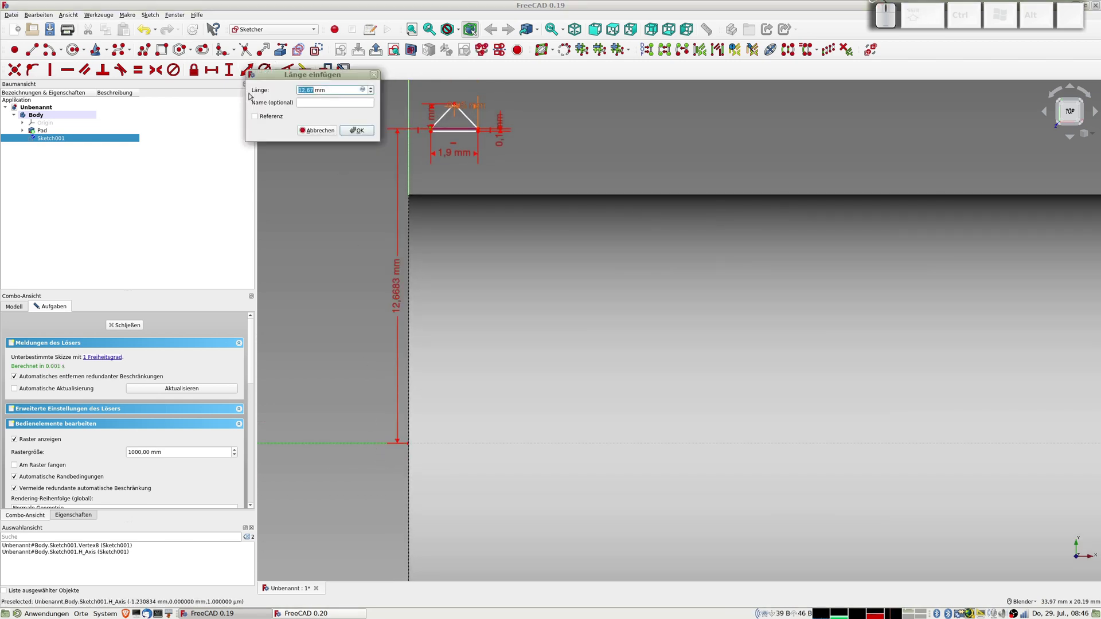
pyautogui.press('KP_1')
pyautogui.press('KP_0')
pyautogui.press('KP_Enter')
# - Offset the left base corner 0.1 mm from the vertical axis, fully constraining it, and close the sketch
pyautogui.scroll(3)
pyautogui.scroll(3)
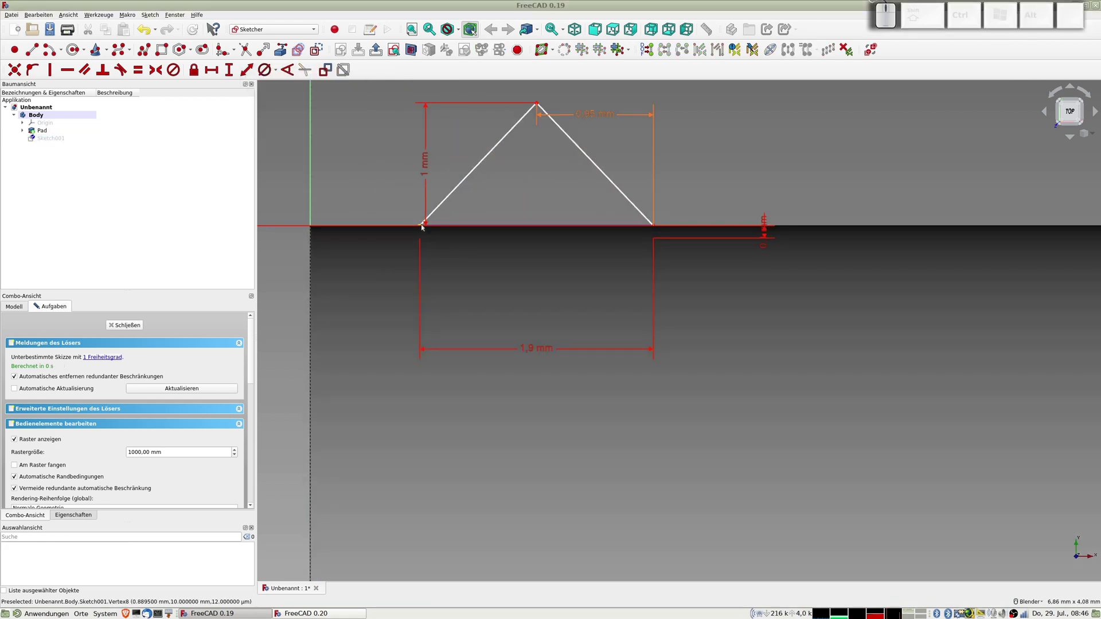
pyautogui.click(427, 225)
pyautogui.click(313, 205)
pyautogui.click(243, 71)
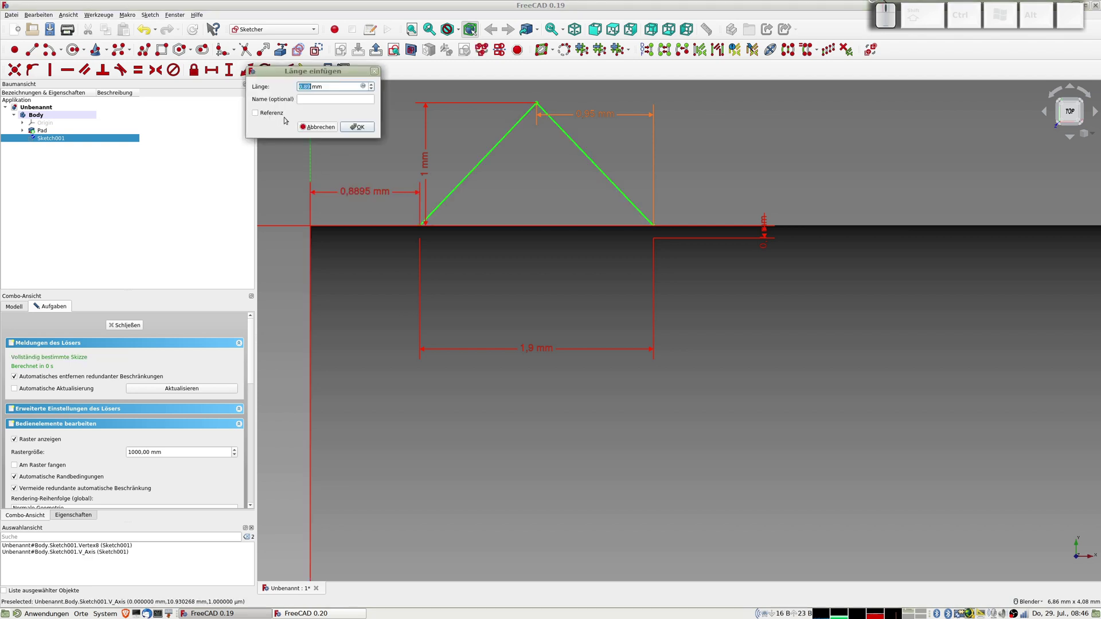
pyautogui.press('KP_0')
pyautogui.press('KP_Decimal')
pyautogui.press('KP_1')
pyautogui.press('KP_Enter')
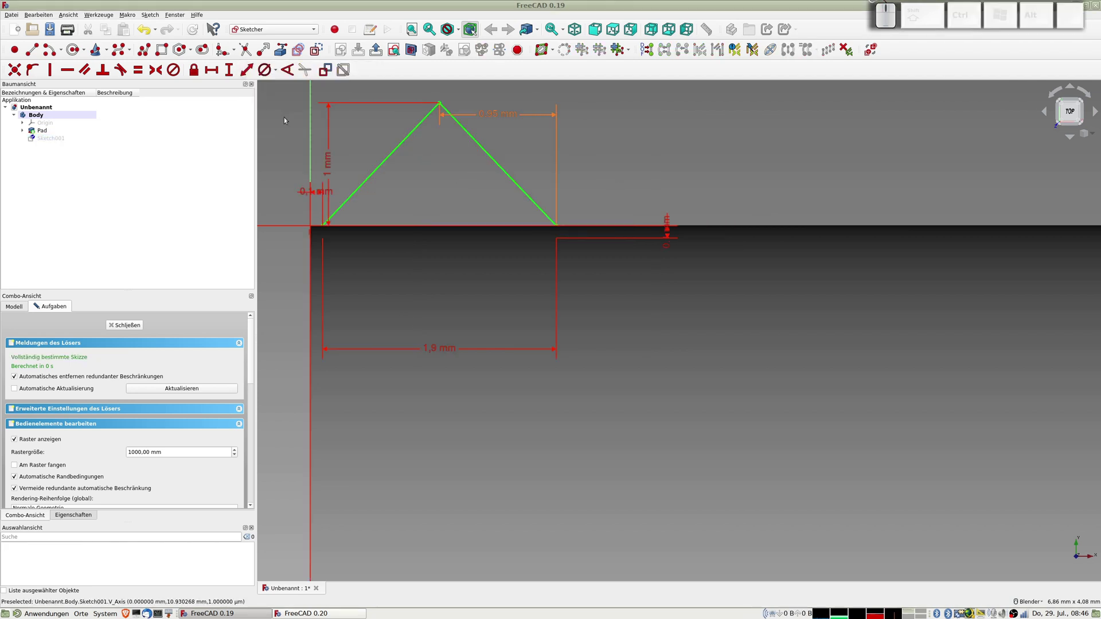
pyautogui.scroll(-3)
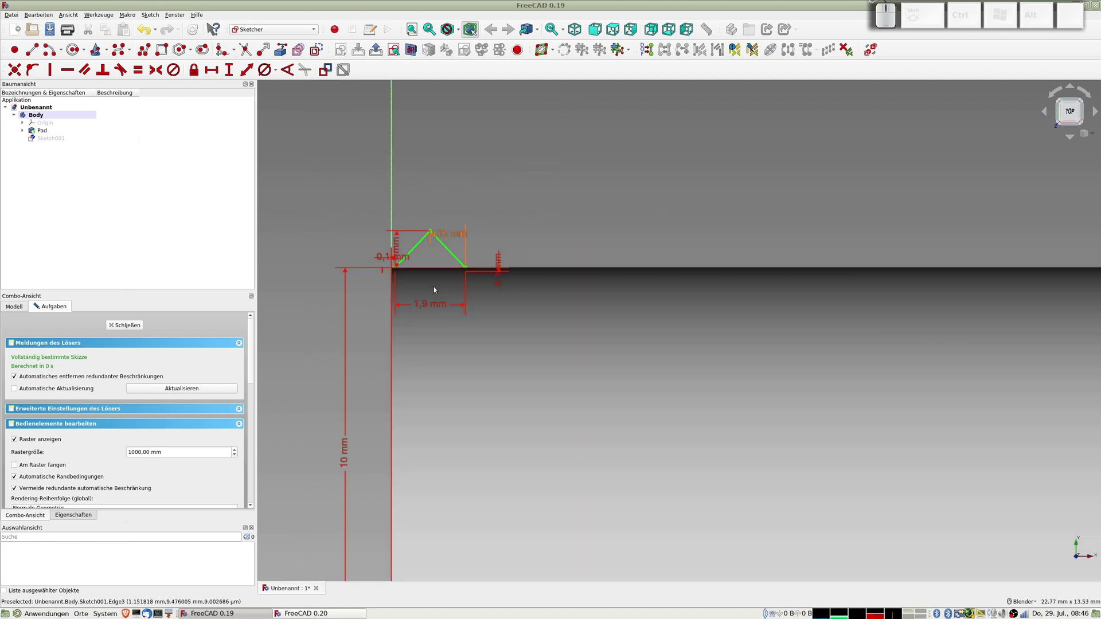
pyautogui.click(123, 326)
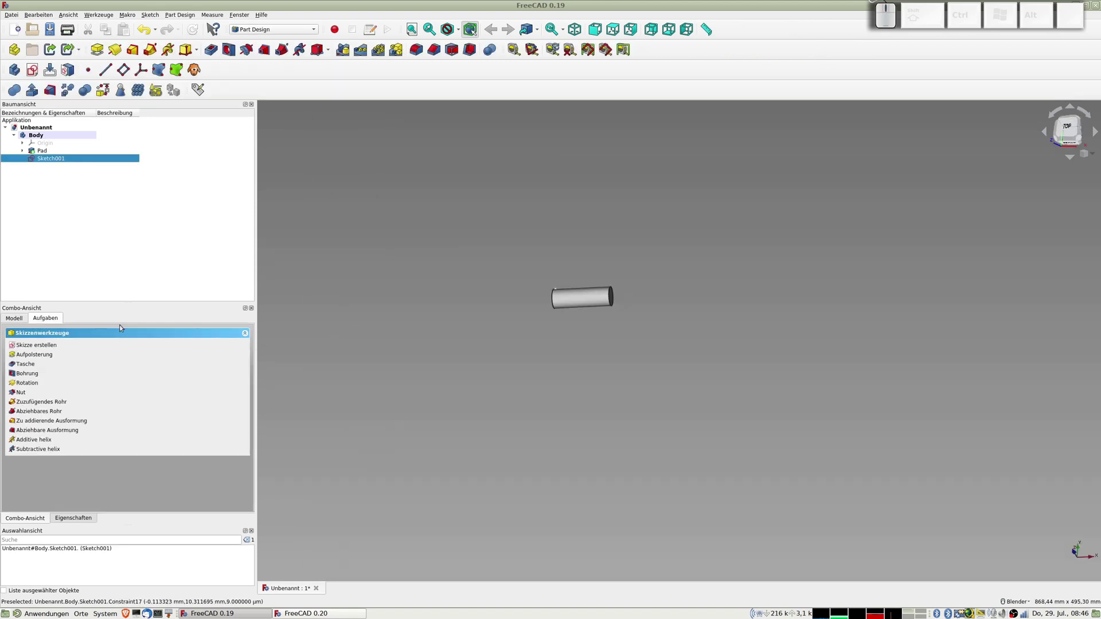
# - In FreeCAD 0.20, create a second sketch on the XY plane
pyautogui.press('alt+Tab')
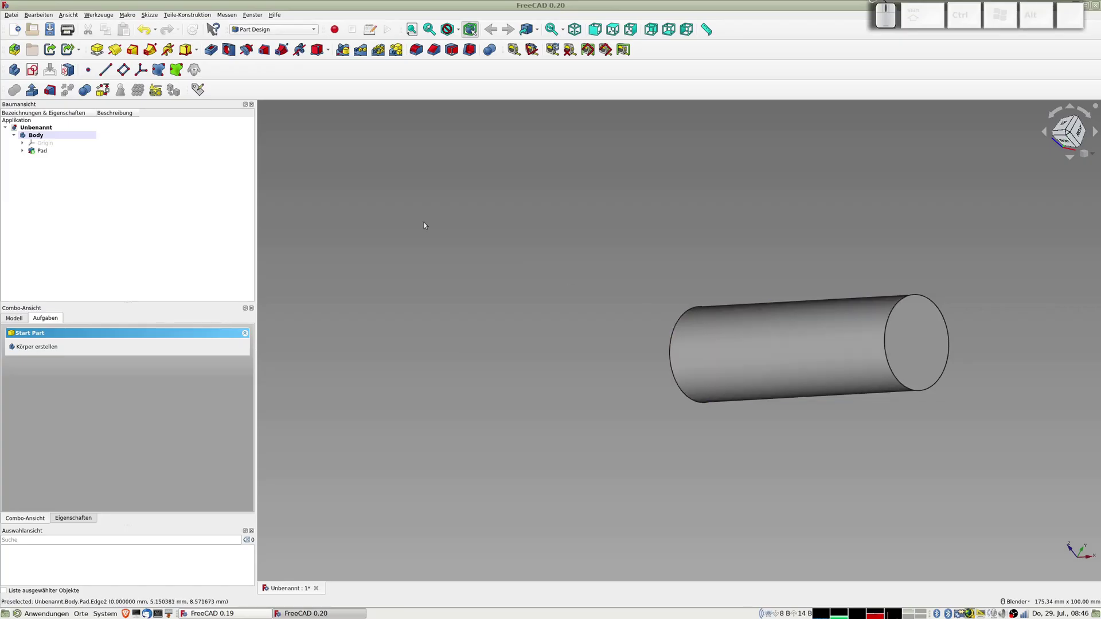
pyautogui.click(34, 69)
pyautogui.scroll(-3)
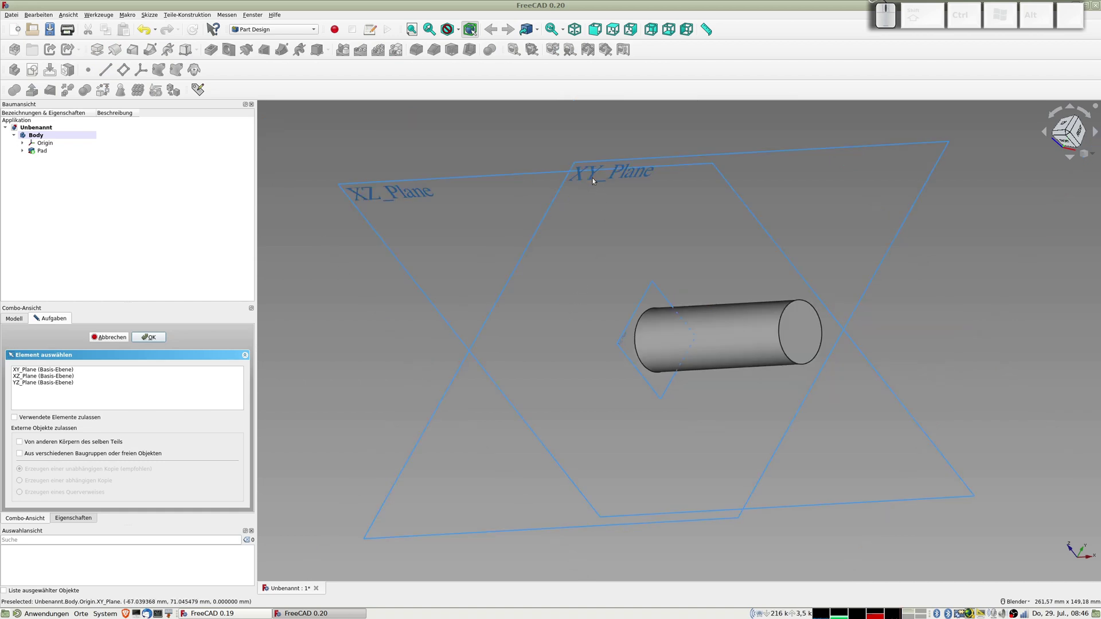
pyautogui.click(654, 164)
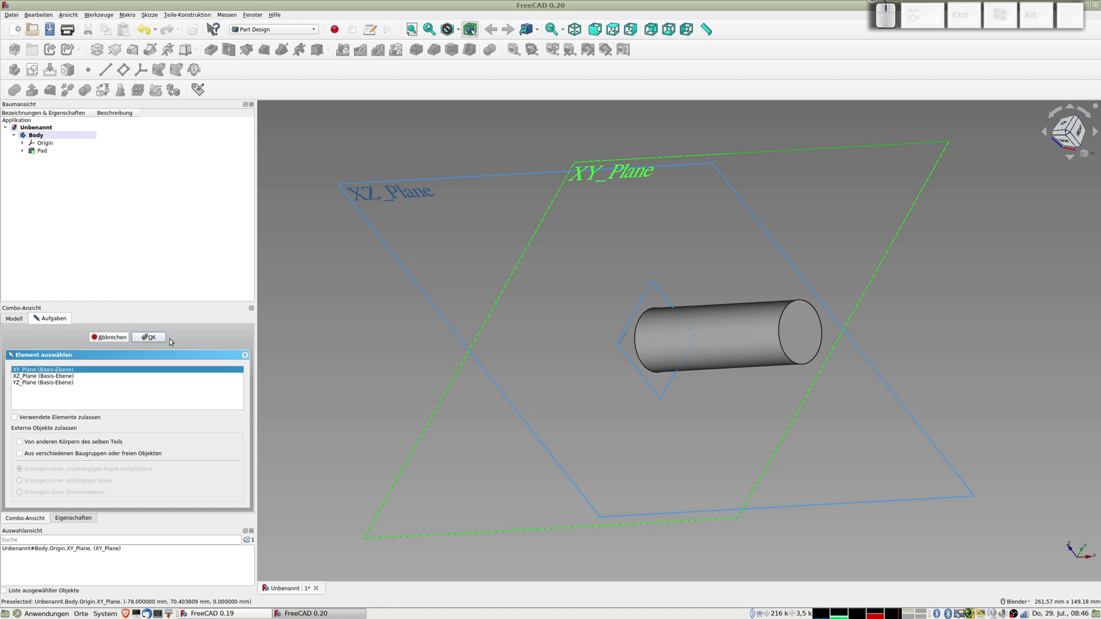
pyautogui.click(655, 164)
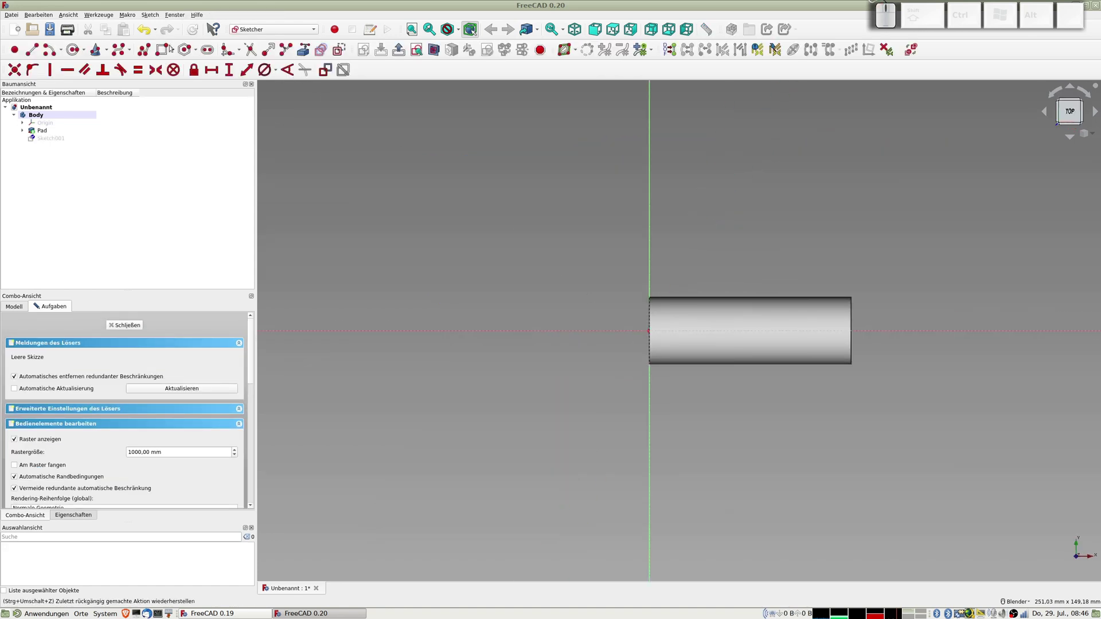
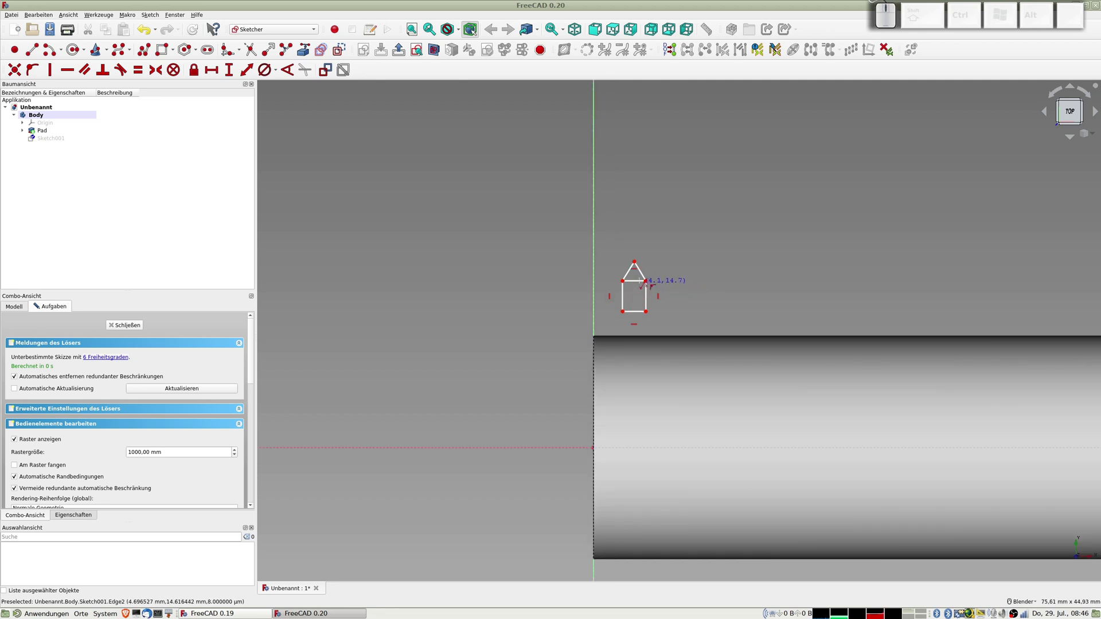
# - Finish the polyline triangle profile and turn one edge into construction geometry
pyautogui.rightClick(645, 279)
pyautogui.click(643, 282)
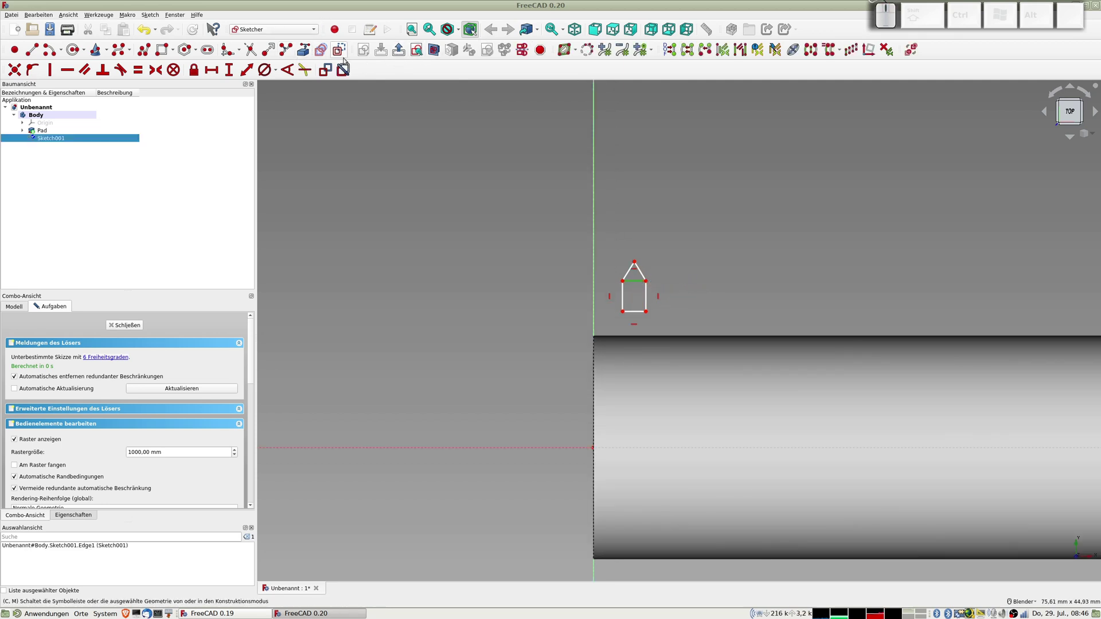
pyautogui.click(344, 49)
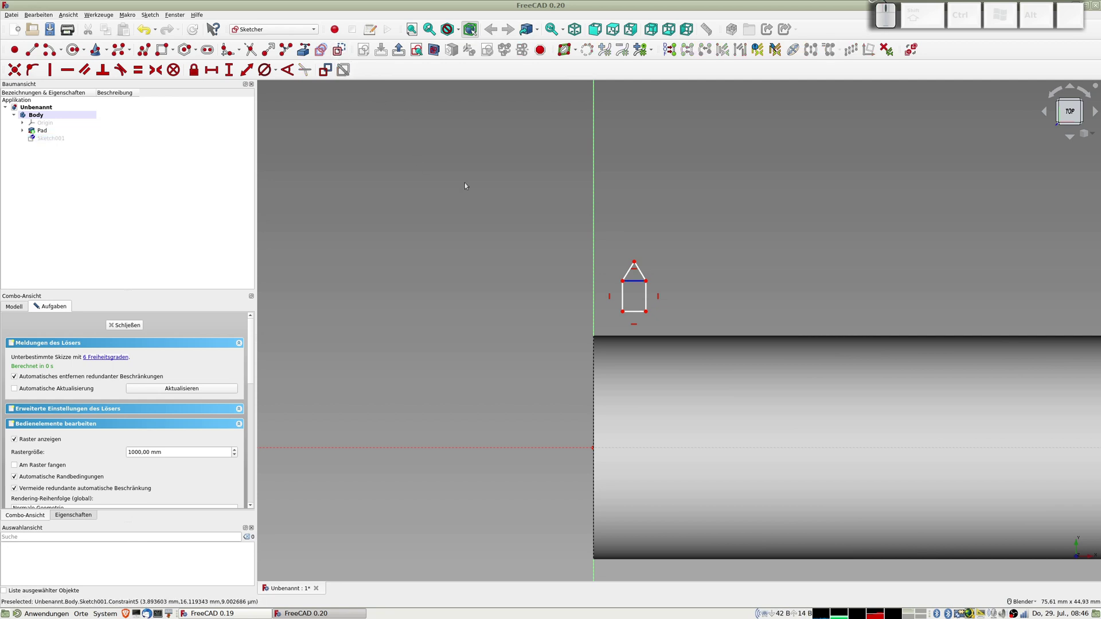
pyautogui.click(640, 311)
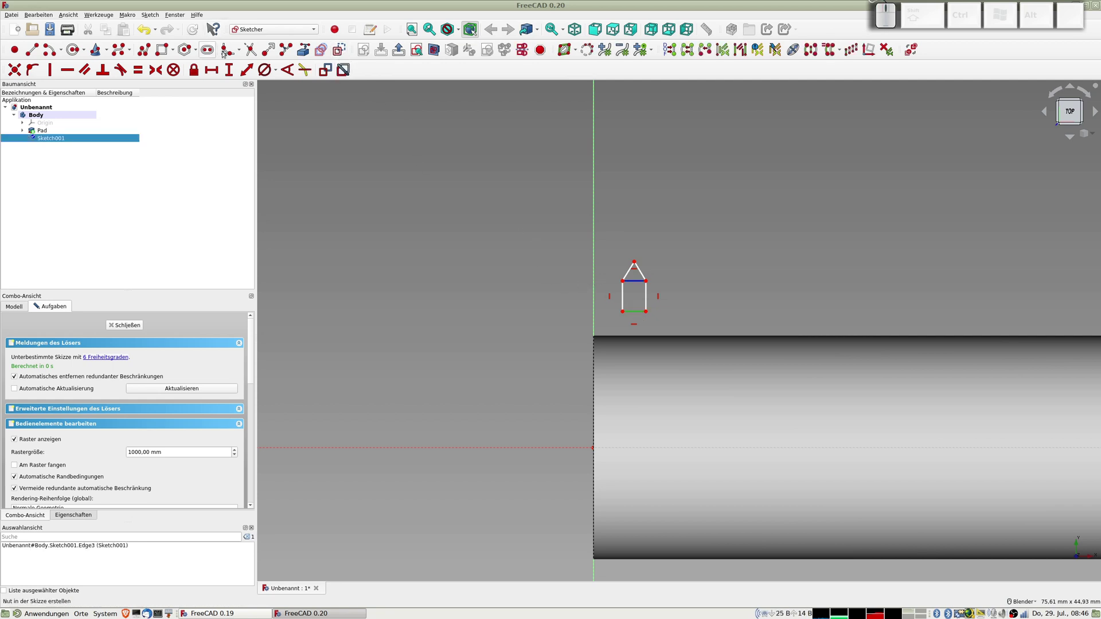
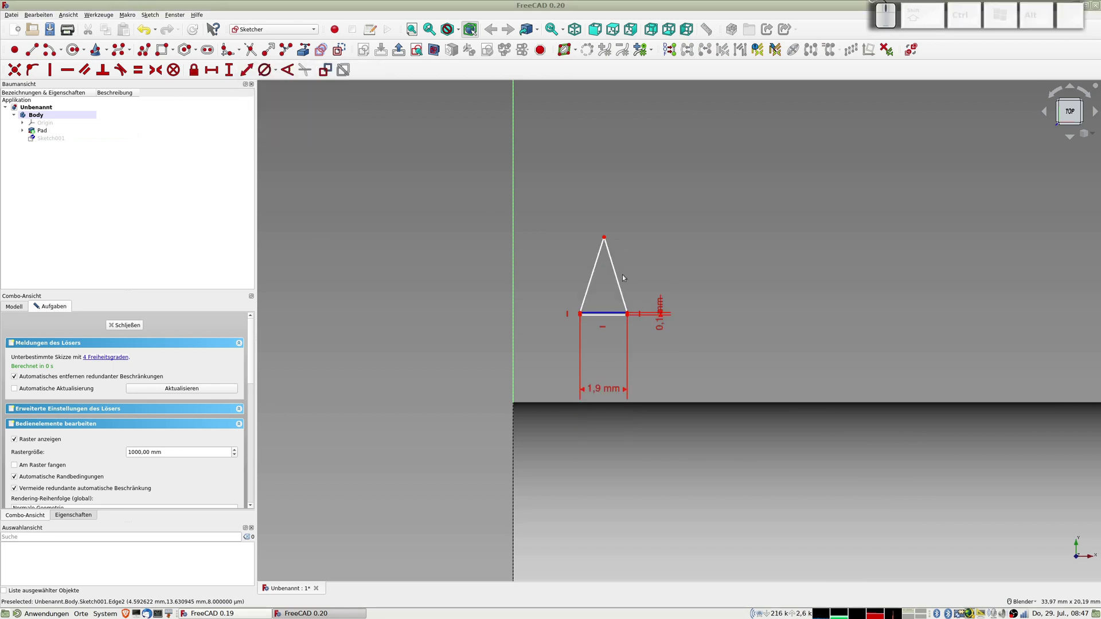
# - Constrain the triangle's height to 1 mm
pyautogui.click(632, 311)
pyautogui.click(607, 238)
pyautogui.click(230, 71)
pyautogui.press('KP_1')
pyautogui.press('KP_Enter')
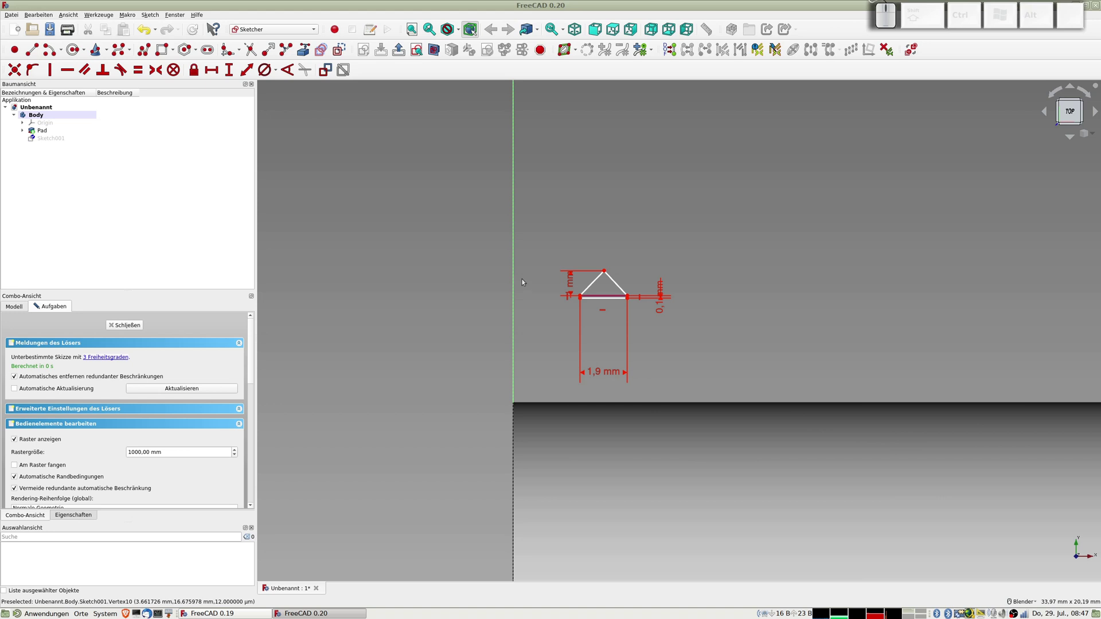
# - Centre the apex over the base with a 1.9/2 mm horizontal distance from the right corner
pyautogui.scroll(3)
pyautogui.click(635, 269)
pyautogui.click(648, 244)
pyautogui.click(644, 280)
pyautogui.click(593, 223)
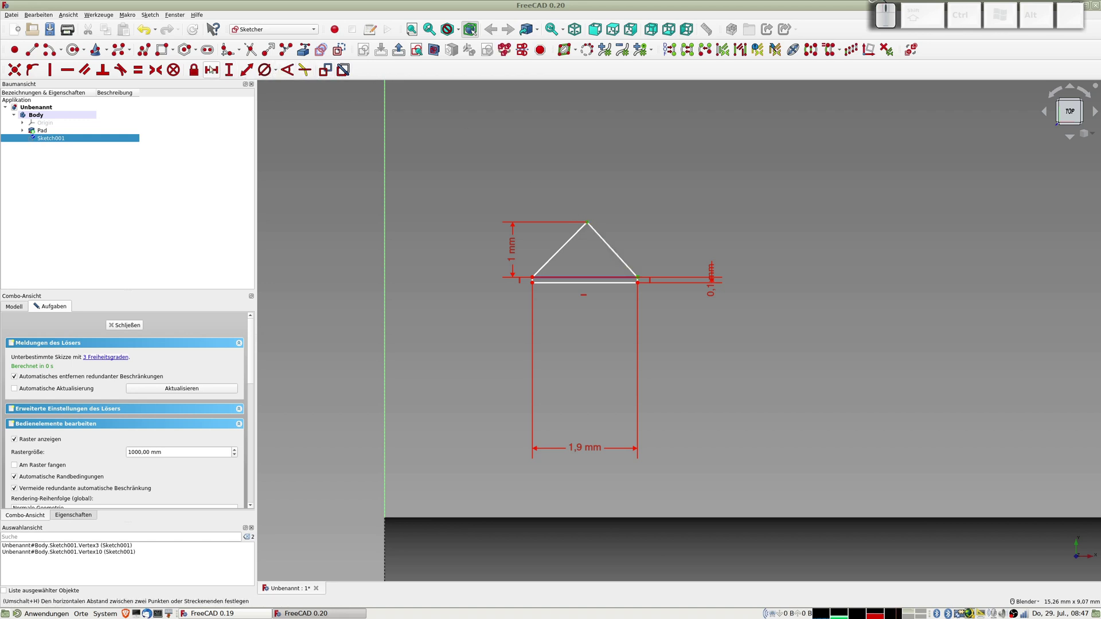
pyautogui.click(211, 67)
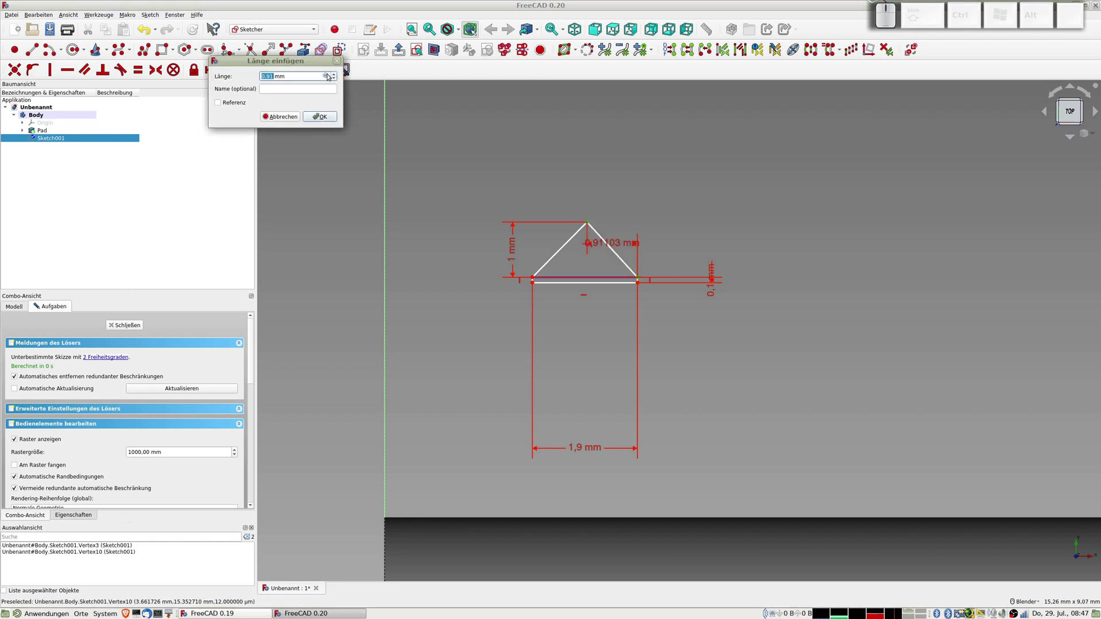
pyautogui.click(328, 75)
pyautogui.press('KP_1')
pyautogui.press('KP_Decimal')
pyautogui.press('KP_9')
pyautogui.press('KP_Divide')
pyautogui.press('KP_2')
pyautogui.press('KP_Enter')
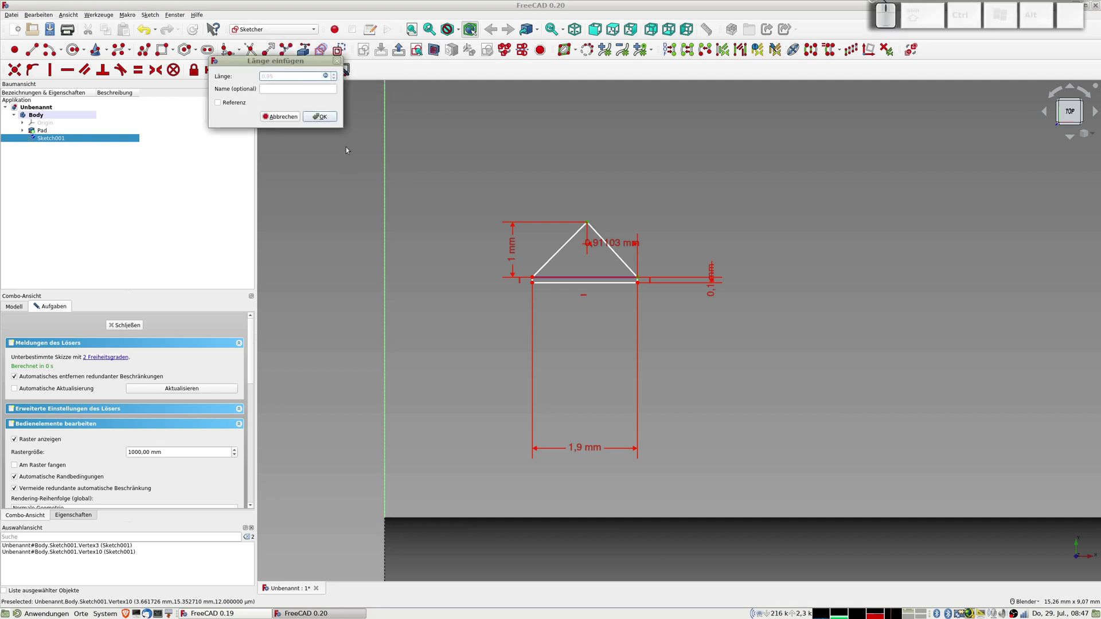
pyautogui.click(324, 116)
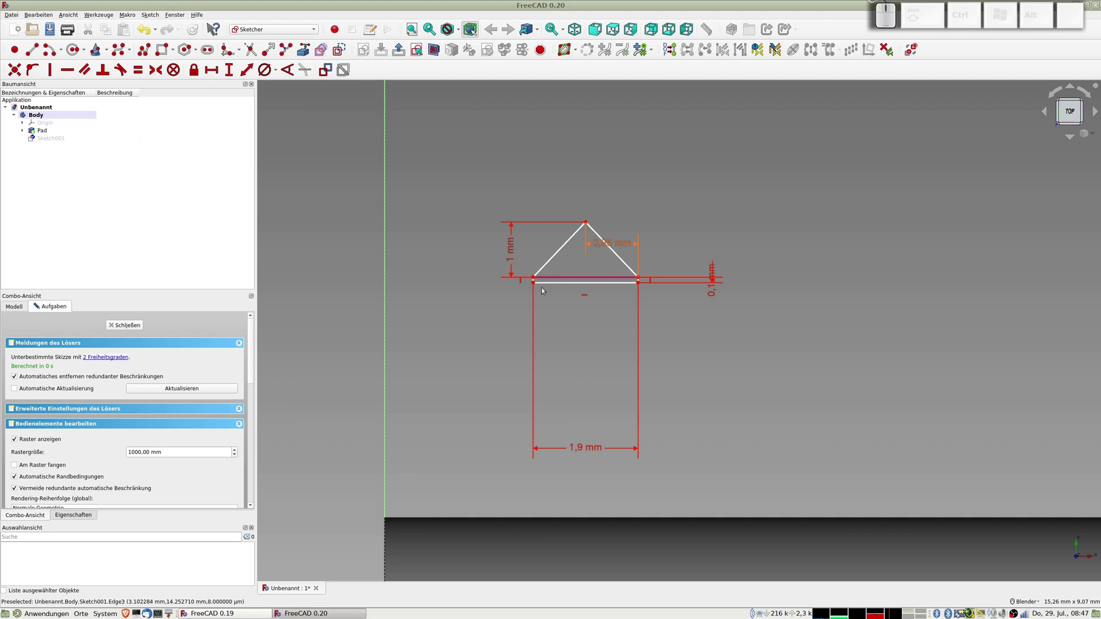
# - Place the left base corner 10 mm above the horizontal axis
pyautogui.click(539, 277)
pyautogui.scroll(-3)
pyautogui.middleClick(401, 473)
pyautogui.click(417, 424)
pyautogui.click(248, 66)
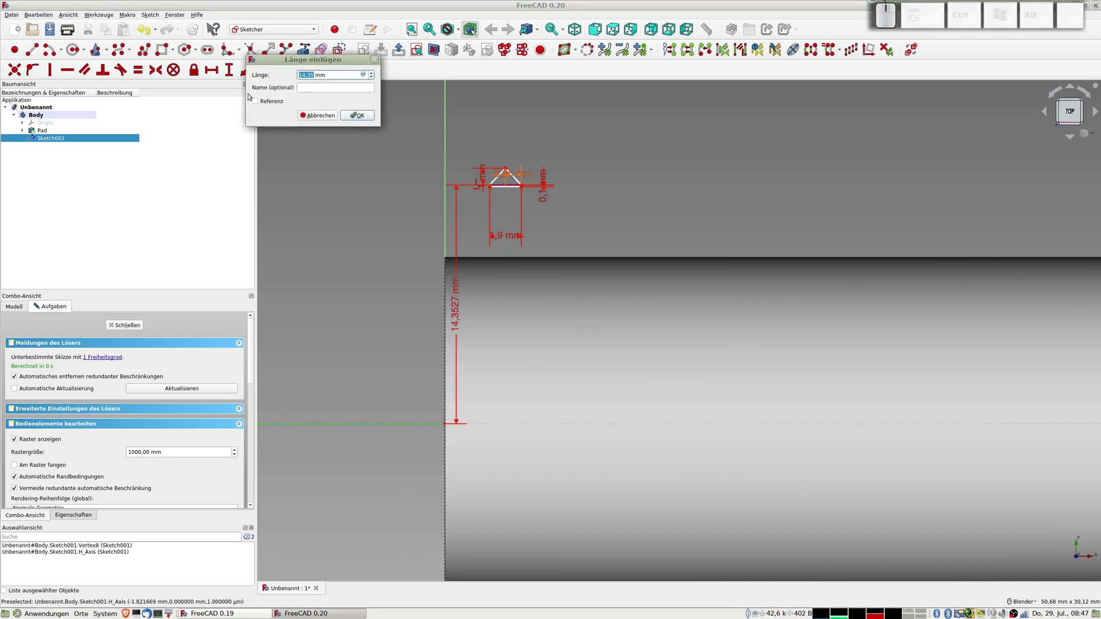
pyautogui.press('KP_1')
pyautogui.press('KP_0')
pyautogui.press('KP_Enter')
# - Offset the left base corner 0.1 mm from the vertical axis, fully constraining the sketch
pyautogui.scroll(3)
pyautogui.click(514, 244)
pyautogui.click(415, 221)
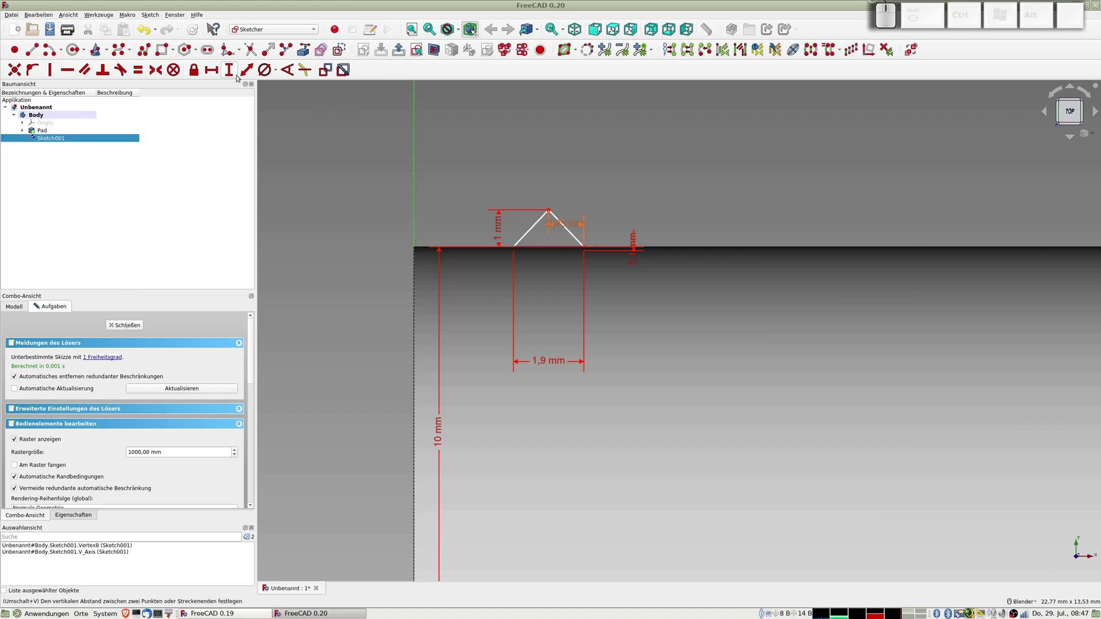
pyautogui.click(246, 74)
pyautogui.press('KP_0')
pyautogui.press('KP_Decimal')
pyautogui.press('KP_1')
pyautogui.press('KP_Enter')
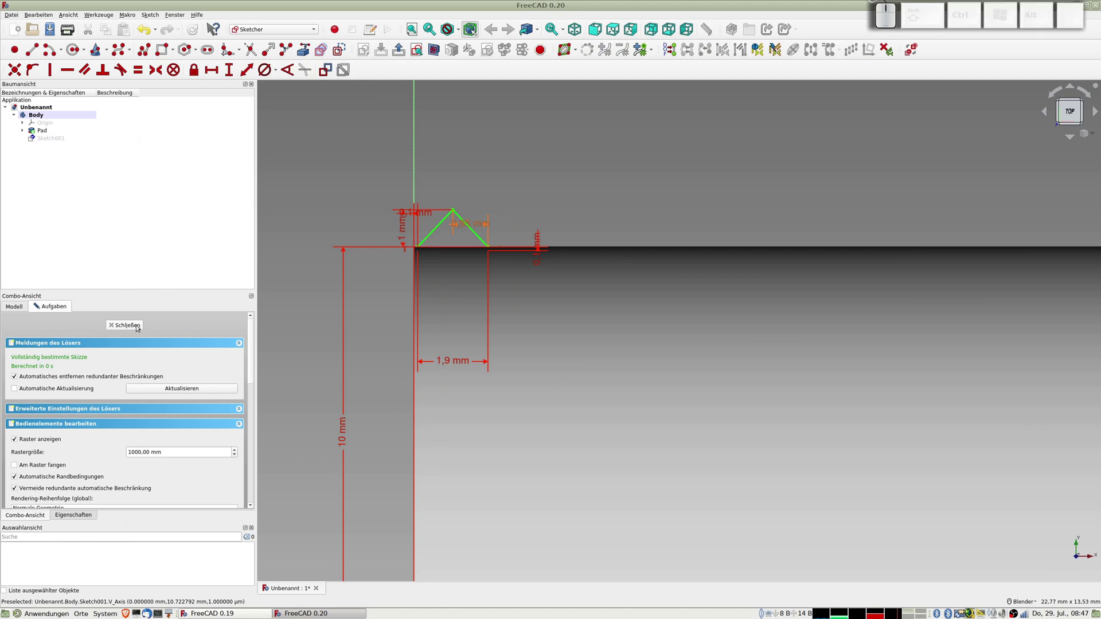
# - Close the 0.20 sketch and view the cylinder from the top, zoomed in
pyautogui.click(81, 341)
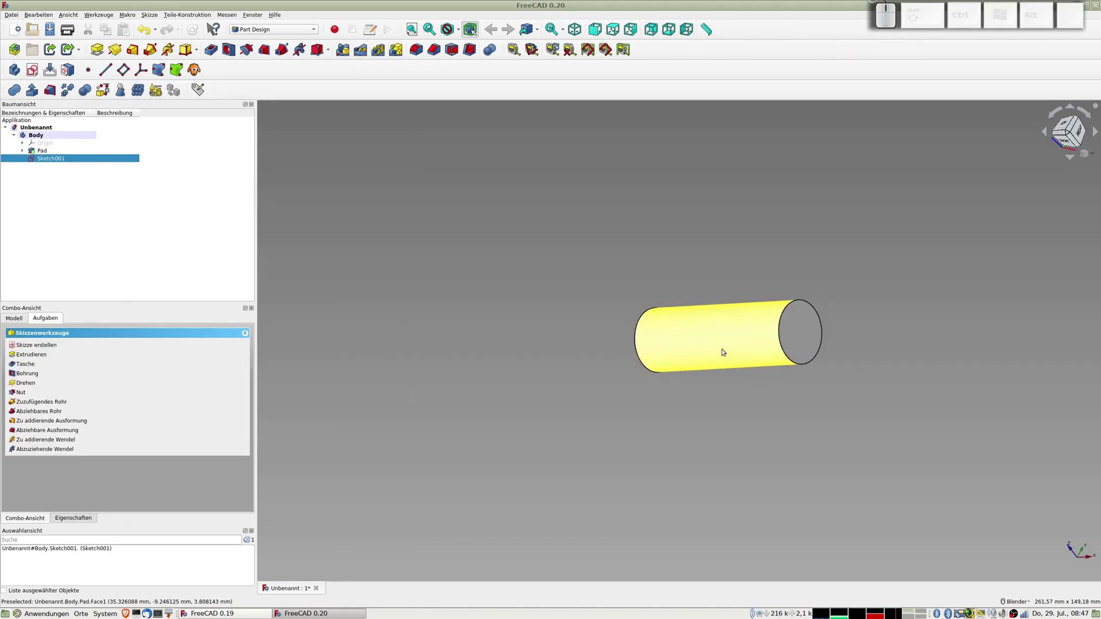
pyautogui.press('KP_2')
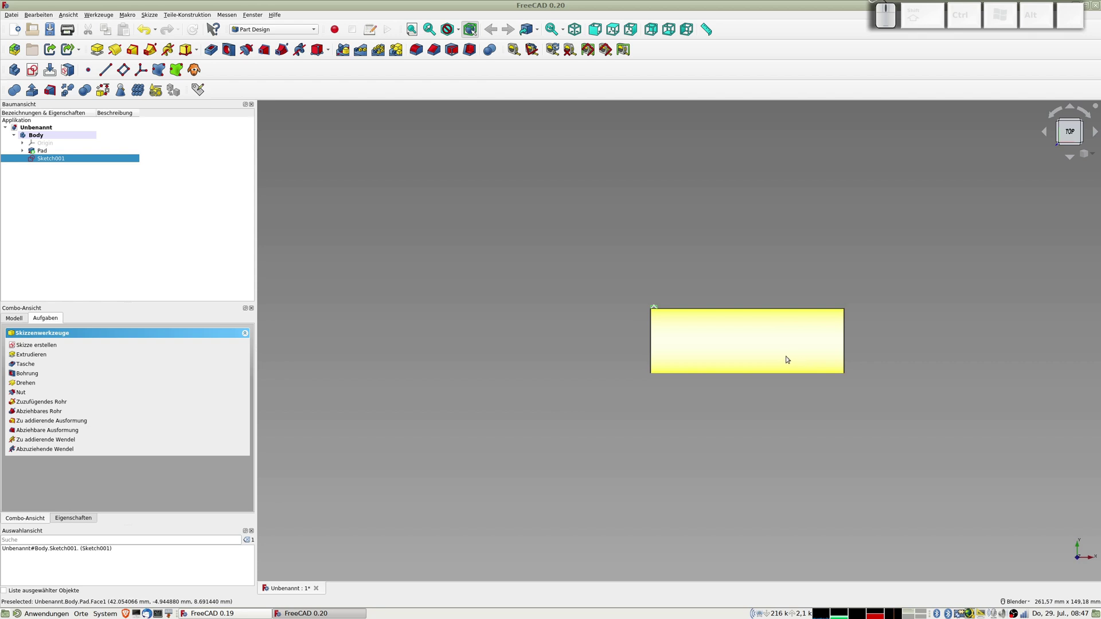
pyautogui.scroll(3)
pyautogui.middleClick(781, 357)
pyautogui.scroll(3)
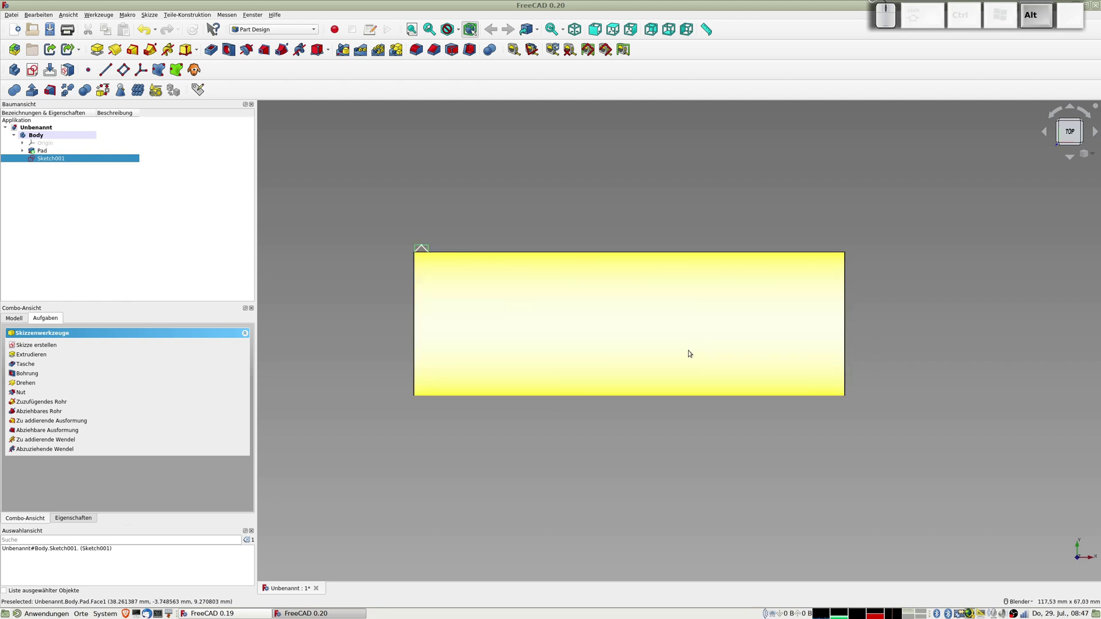
# - Switch to FreeCAD 0.19, frame the cylinder and select Sketch001 for the next feature
pyautogui.press('alt+Tab')
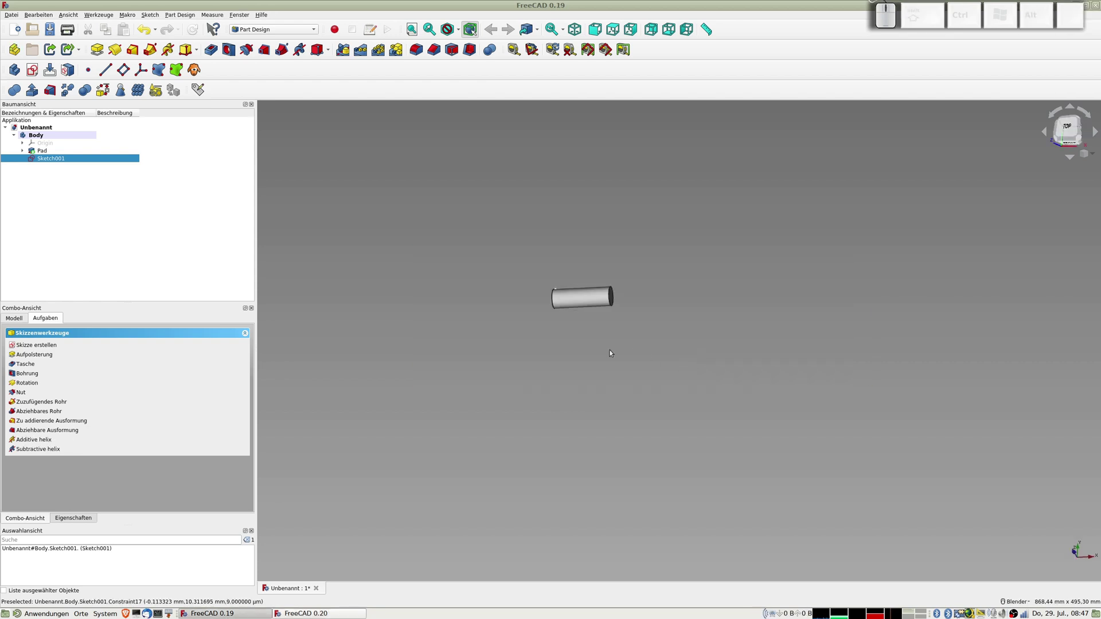
pyautogui.press('KP_2')
pyautogui.scroll(3)
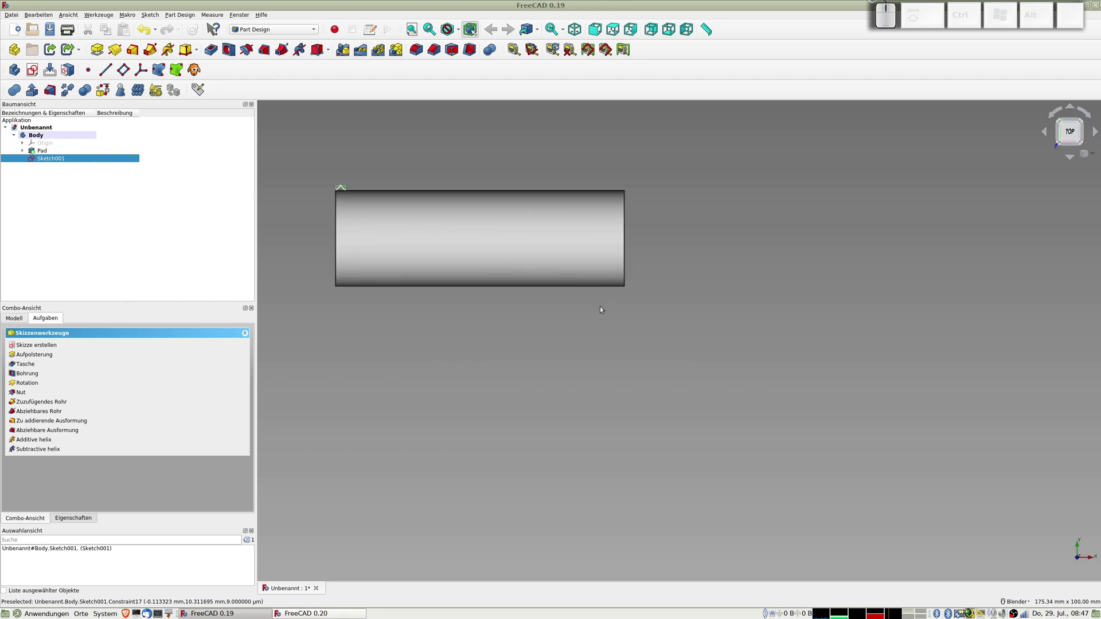
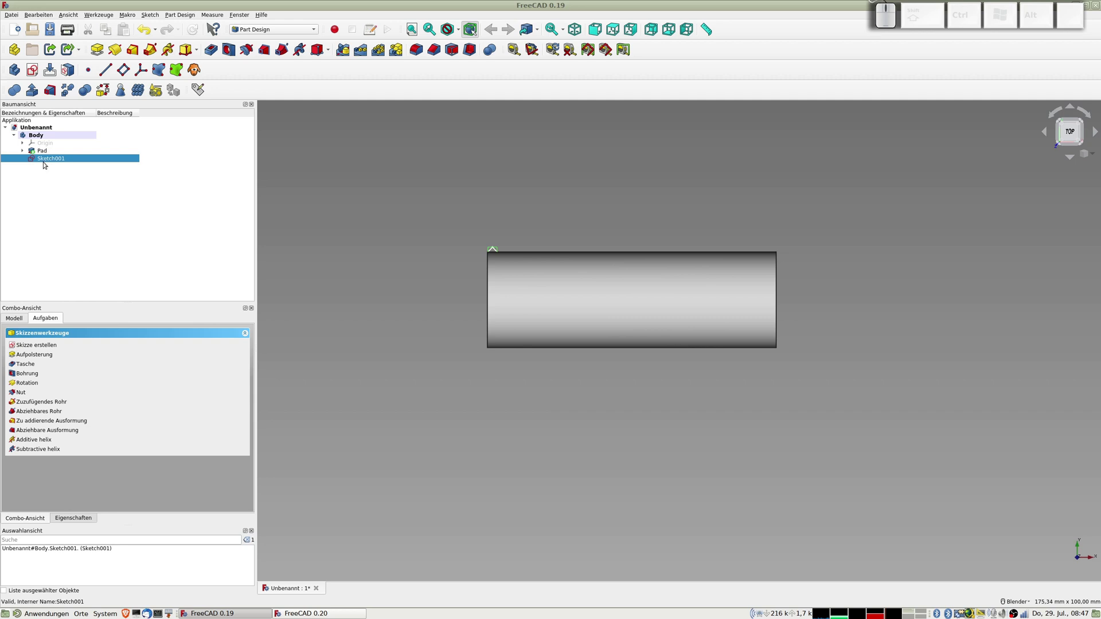
pyautogui.click(48, 158)
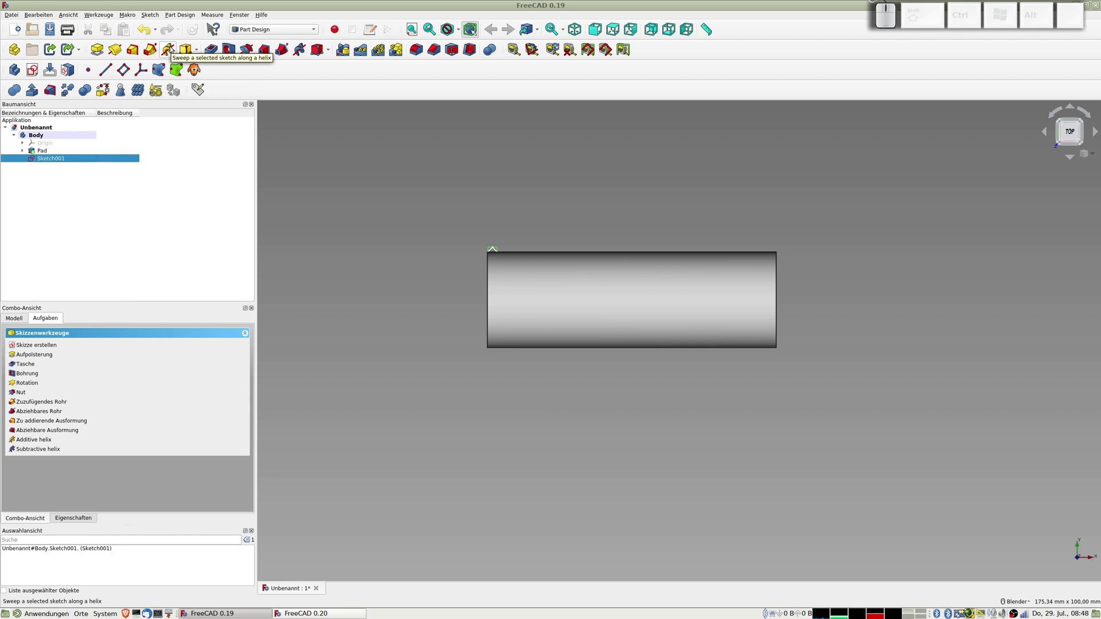
# - Start an additive helix from the sketch, wound around the horizontal sketch axis
pyautogui.click(171, 47)
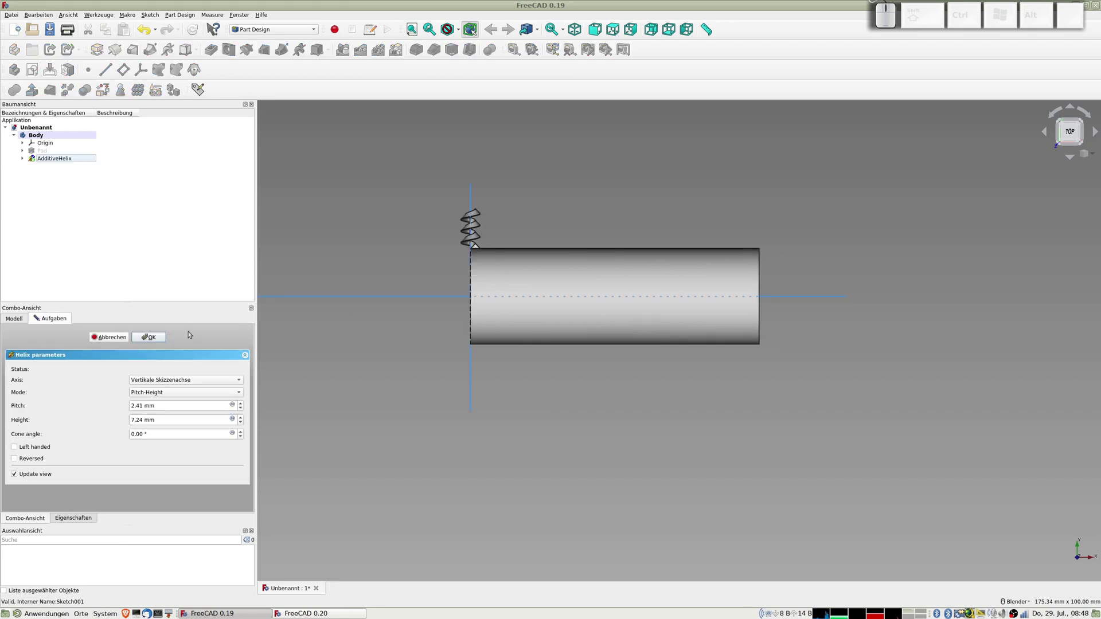
pyautogui.click(189, 381)
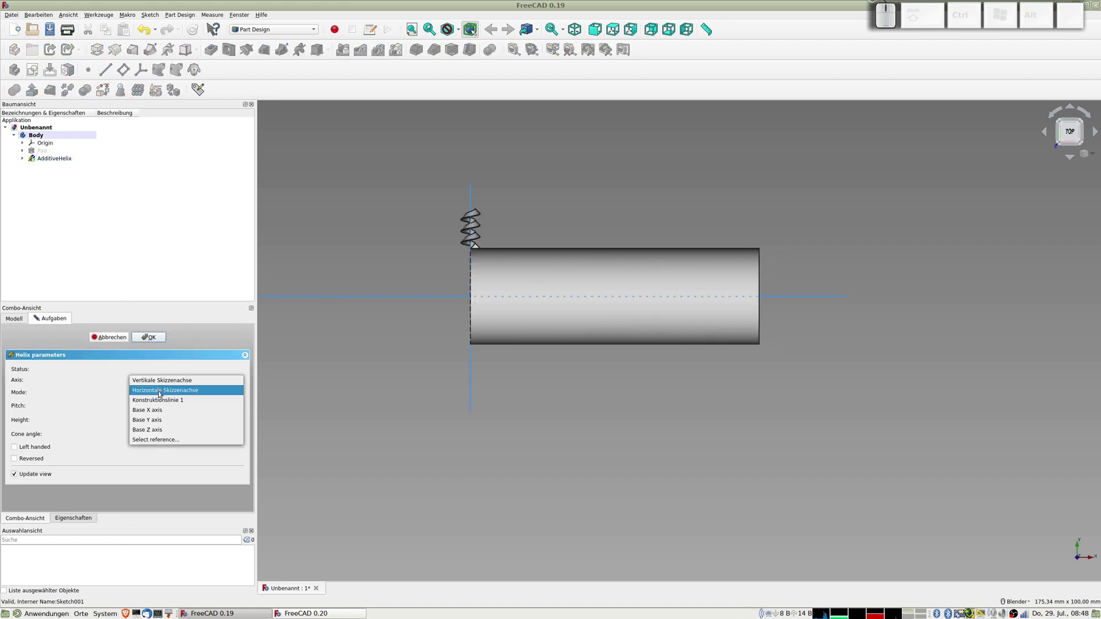
pyautogui.click(159, 392)
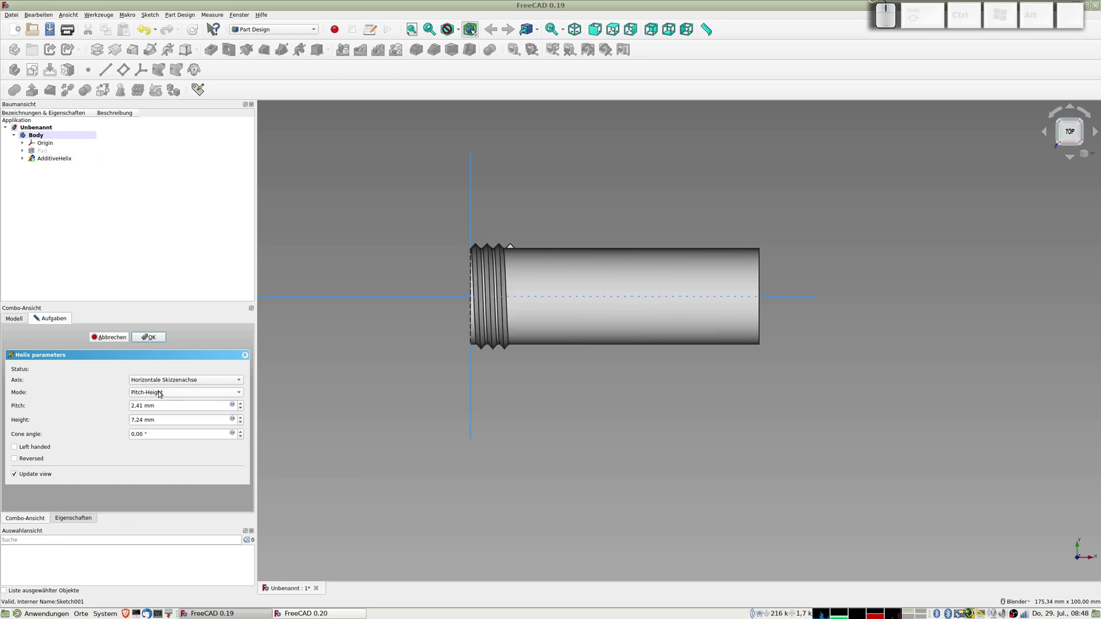
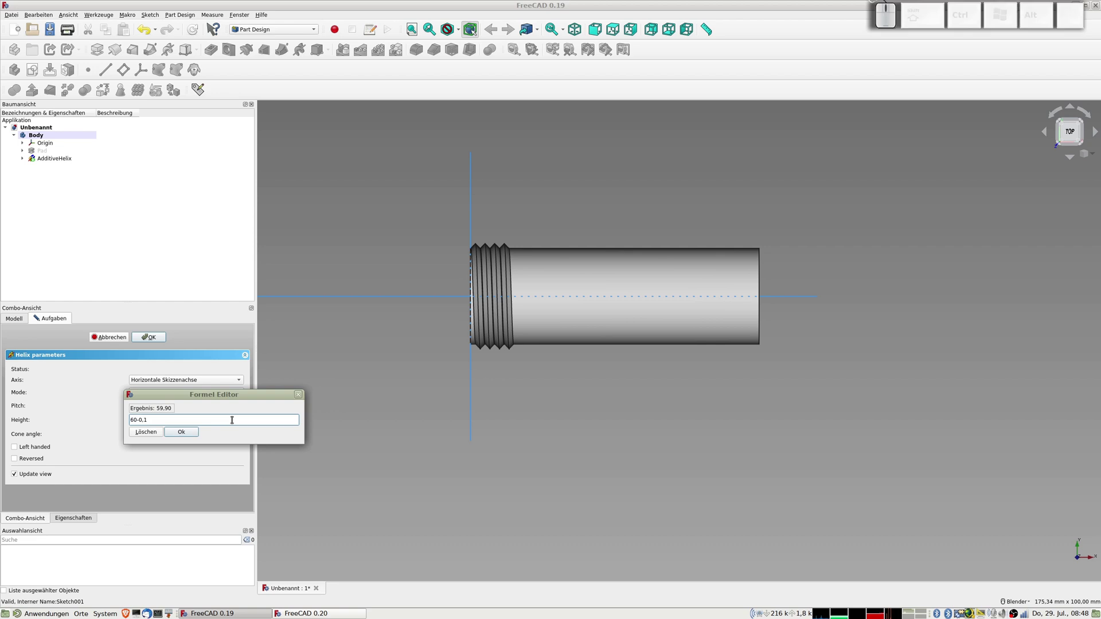
# - Set the helix pitch to 2 mm and bind its height to the 60-0.1 expression
pyautogui.press('KP_Subtract')
pyautogui.press('KP_2')
pyautogui.press('KP_Enter')
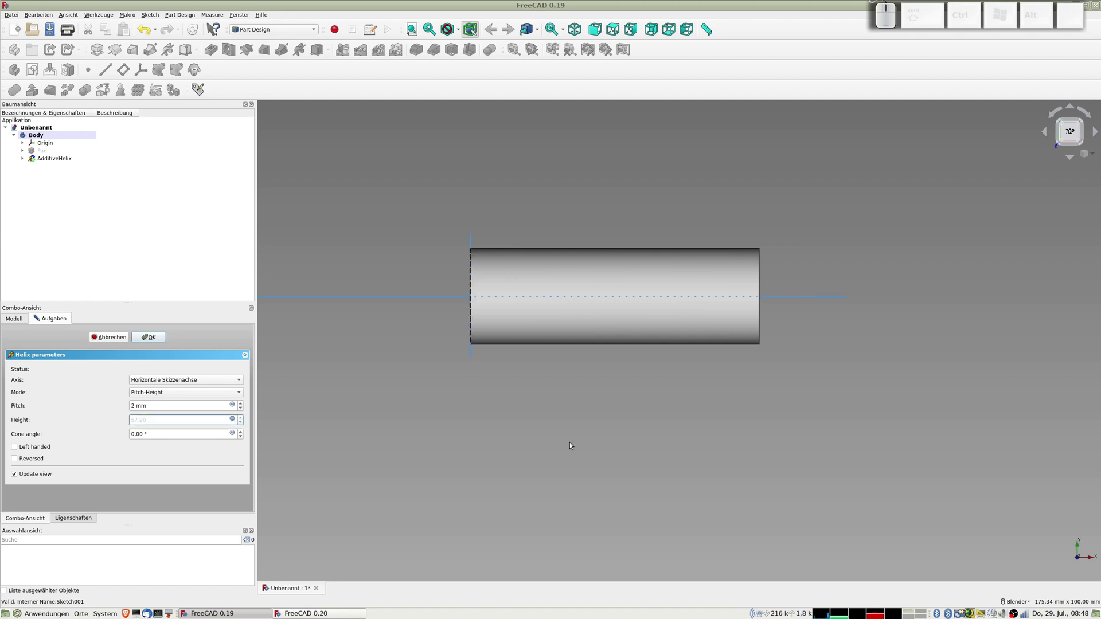
pyautogui.middleClick(597, 418)
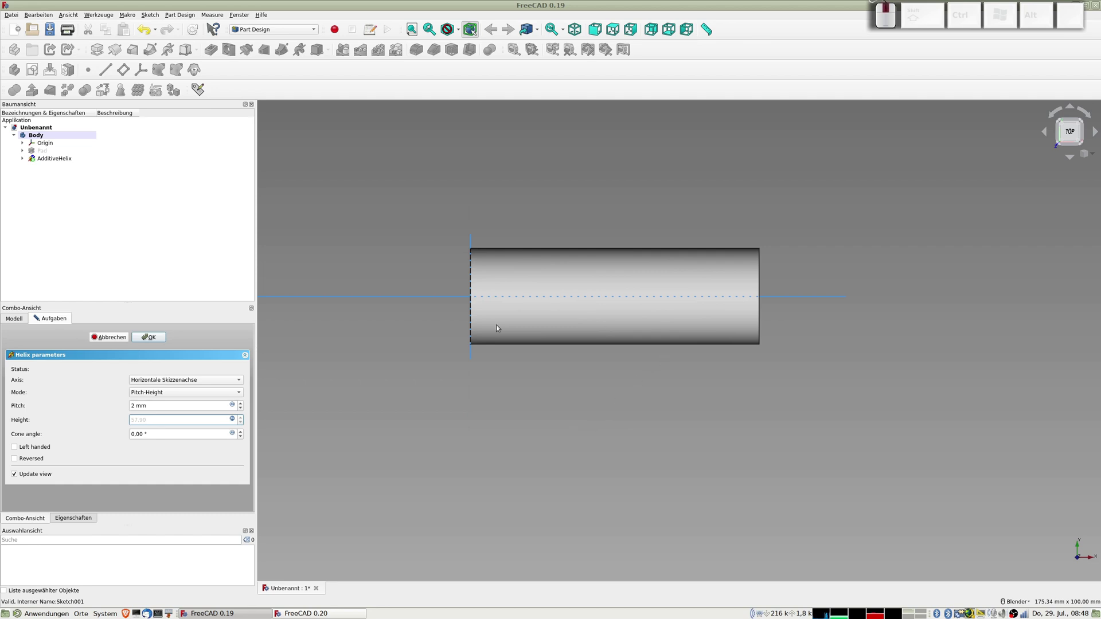
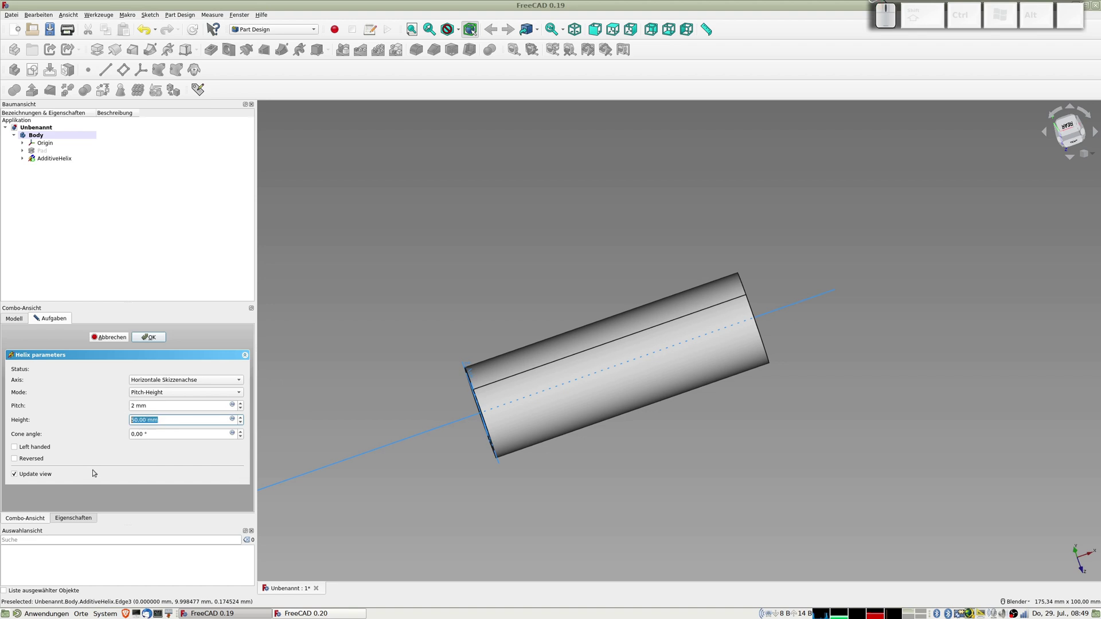
# - Finish the helix with a 10 mm height, leaving a short thread at one cylinder end
pyautogui.press('KP_1')
pyautogui.press('KP_0')
pyautogui.press('KP_Enter')
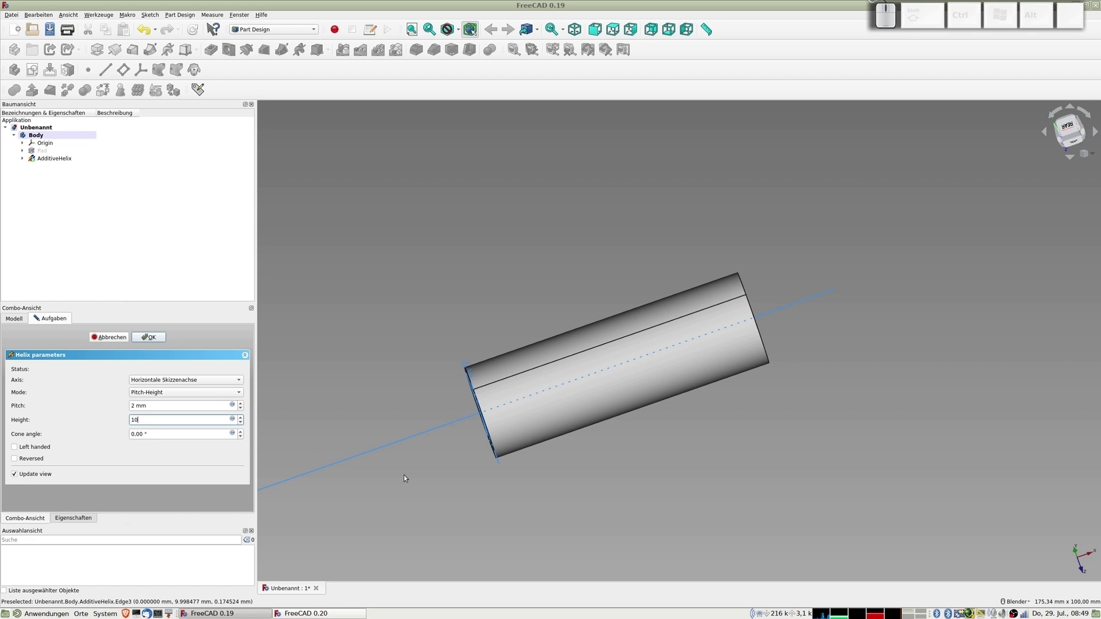
pyautogui.moveTo(567, 416); pyautogui.dragTo(204, 408)
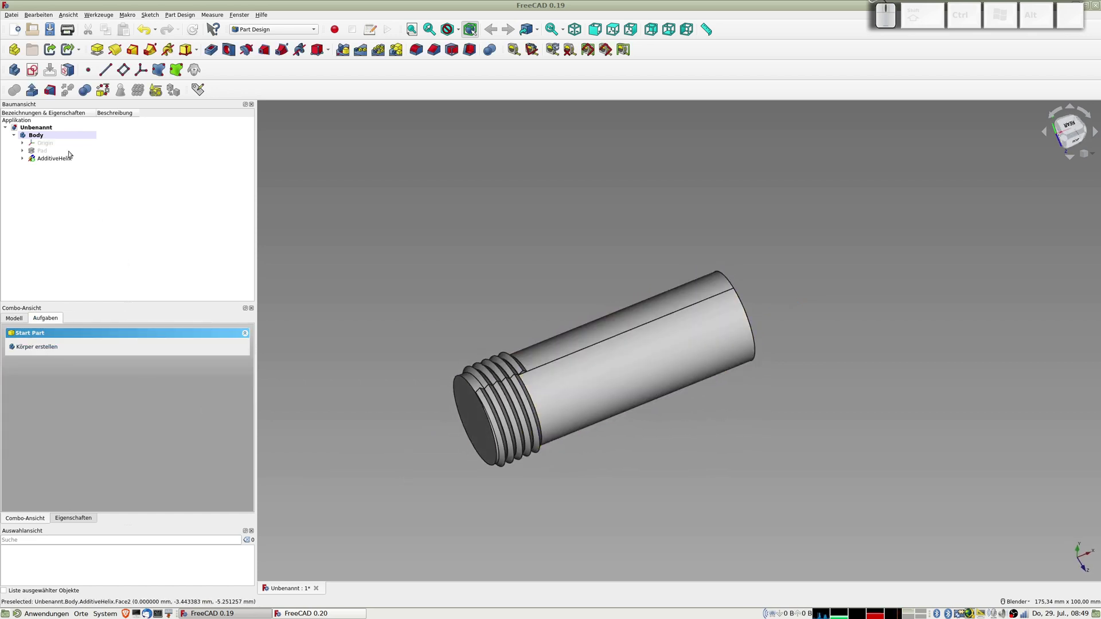
# - Reopen AdditiveHelix and try a 20 mm height, where the thread preview vanishes
pyautogui.click(66, 160)
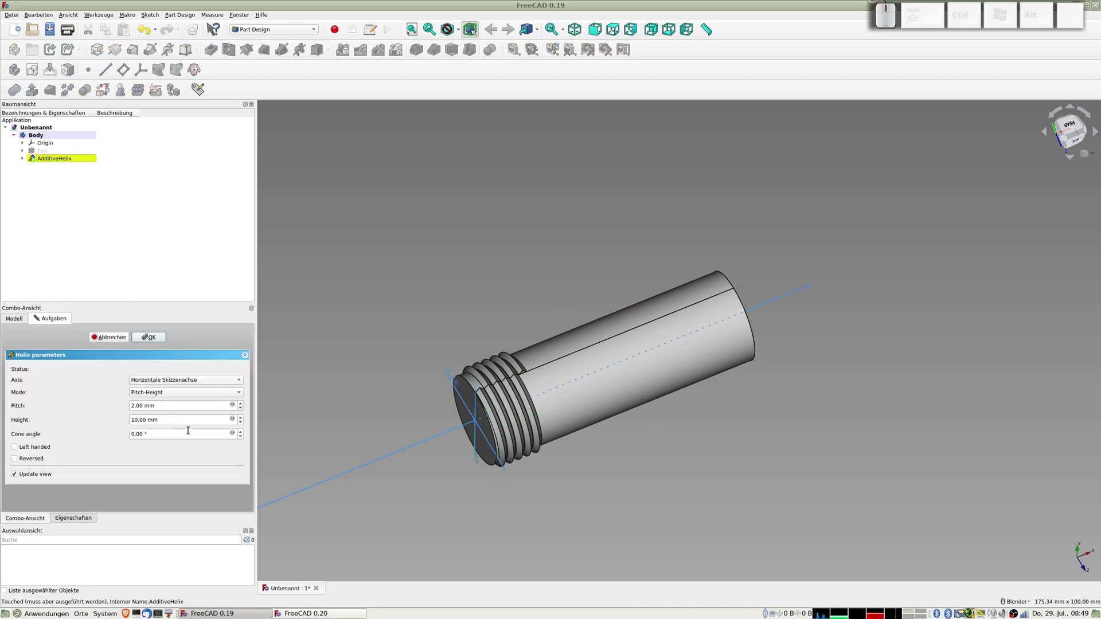
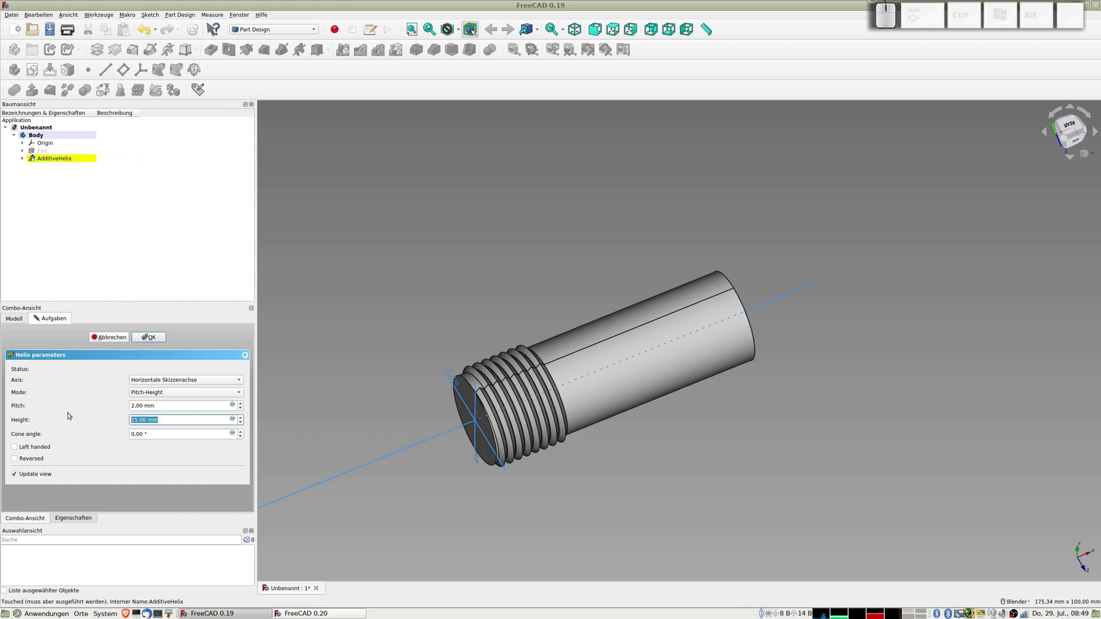
pyautogui.press('KP_2')
pyautogui.press('KP_0')
pyautogui.press('Tab')
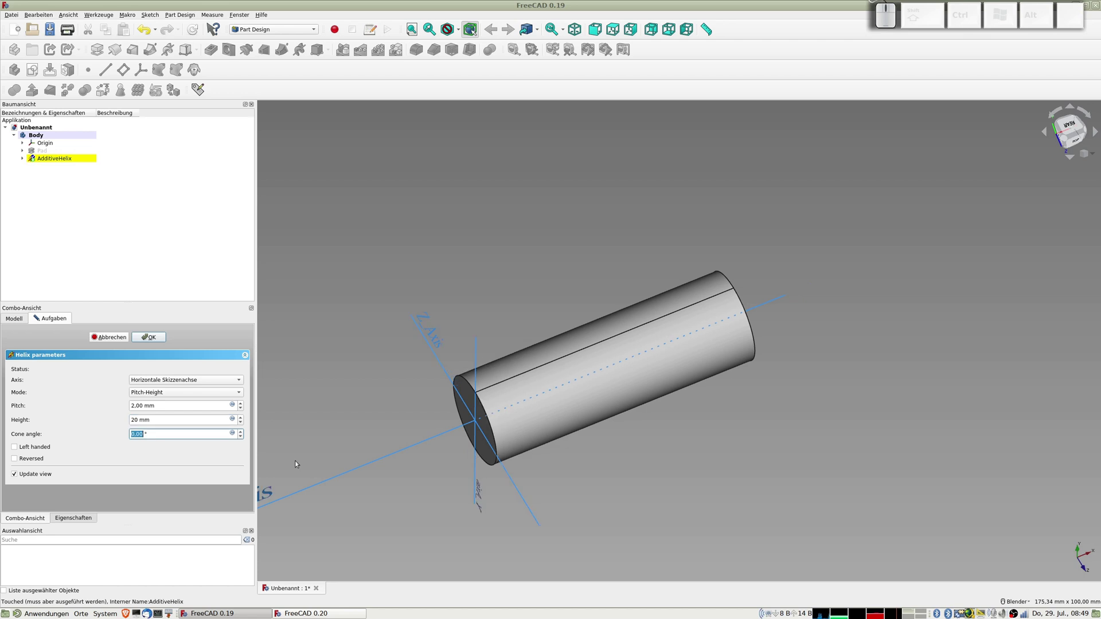
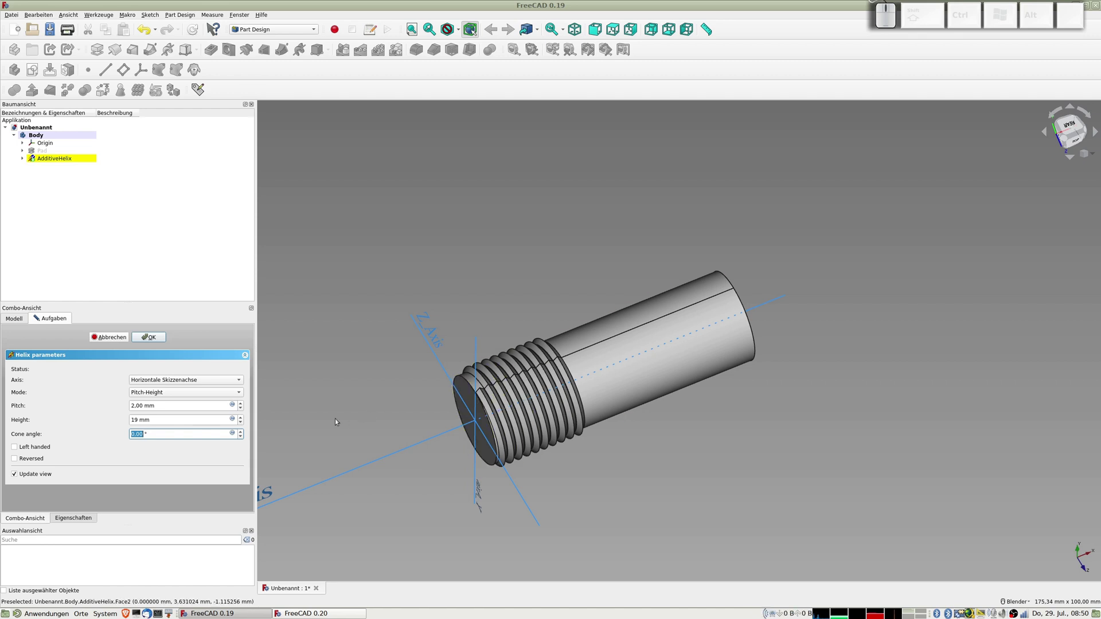
# - In FreeCAD 0.20, start an additive helix from Sketch001 around the horizontal sketch axis
pyautogui.press('alt+Tab')
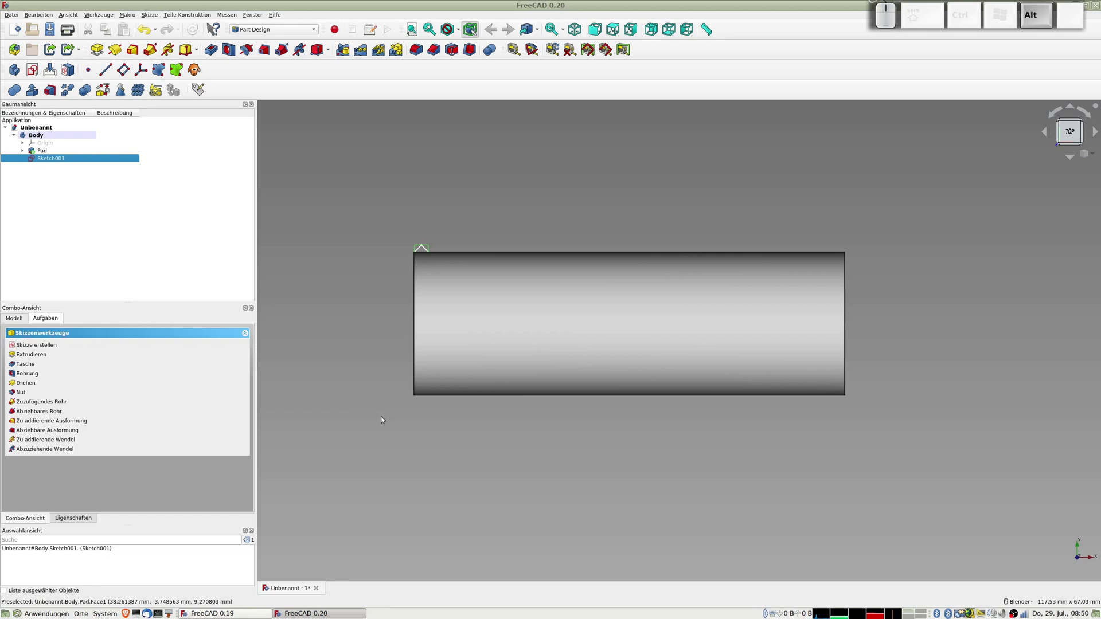
pyautogui.click(59, 159)
pyautogui.click(169, 48)
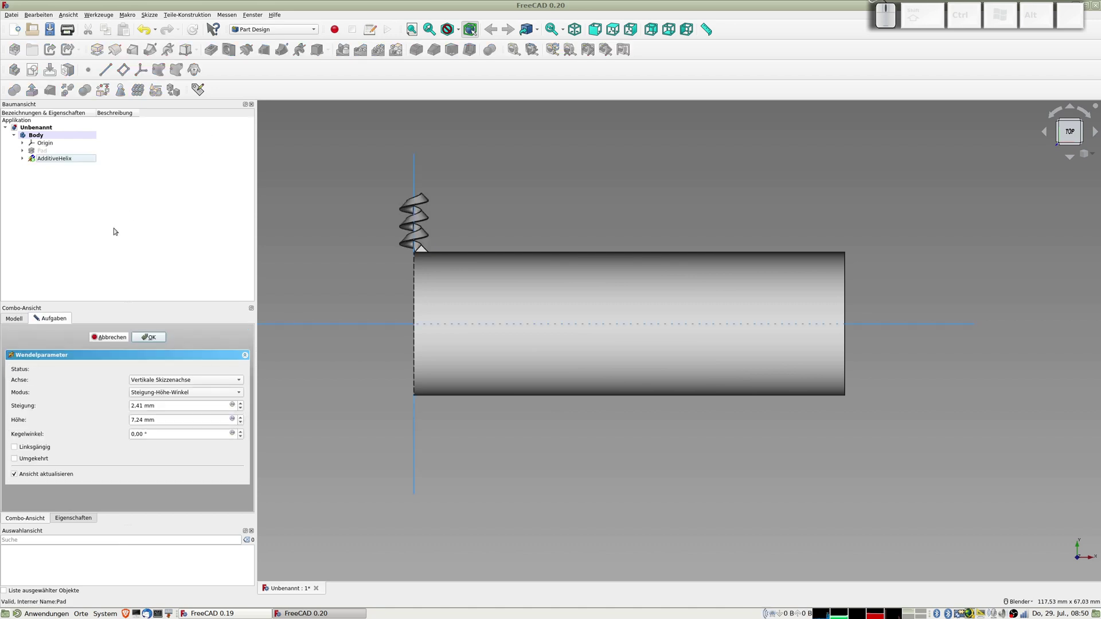
pyautogui.click(187, 380)
pyautogui.click(173, 391)
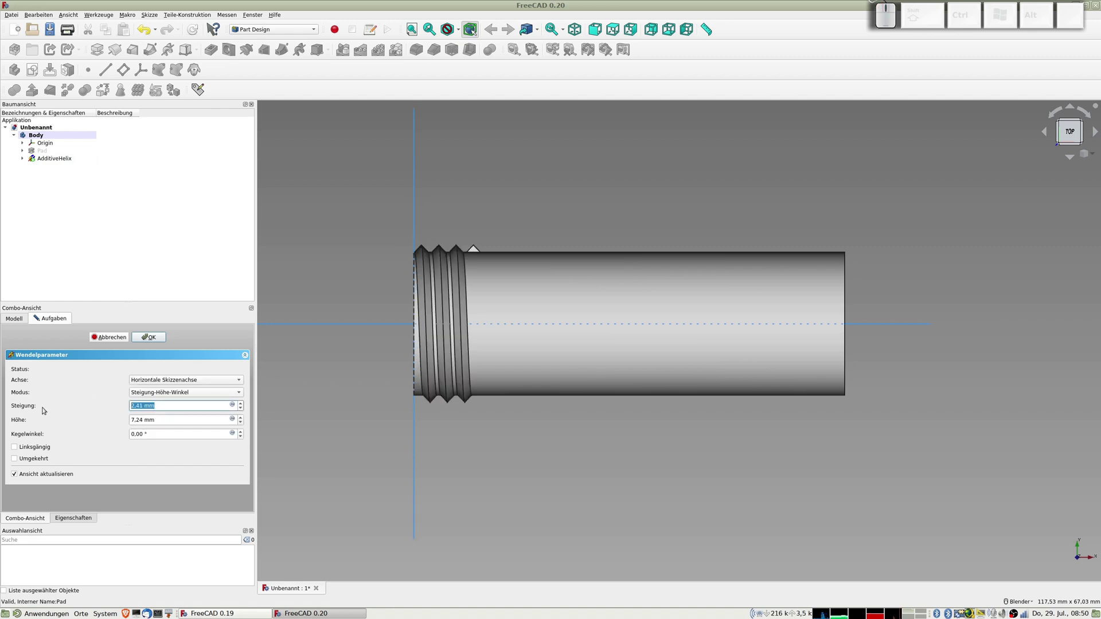
# - Give the helix a 2 mm pitch (Steigung)
pyautogui.press('KP_2')
pyautogui.press('Tab')
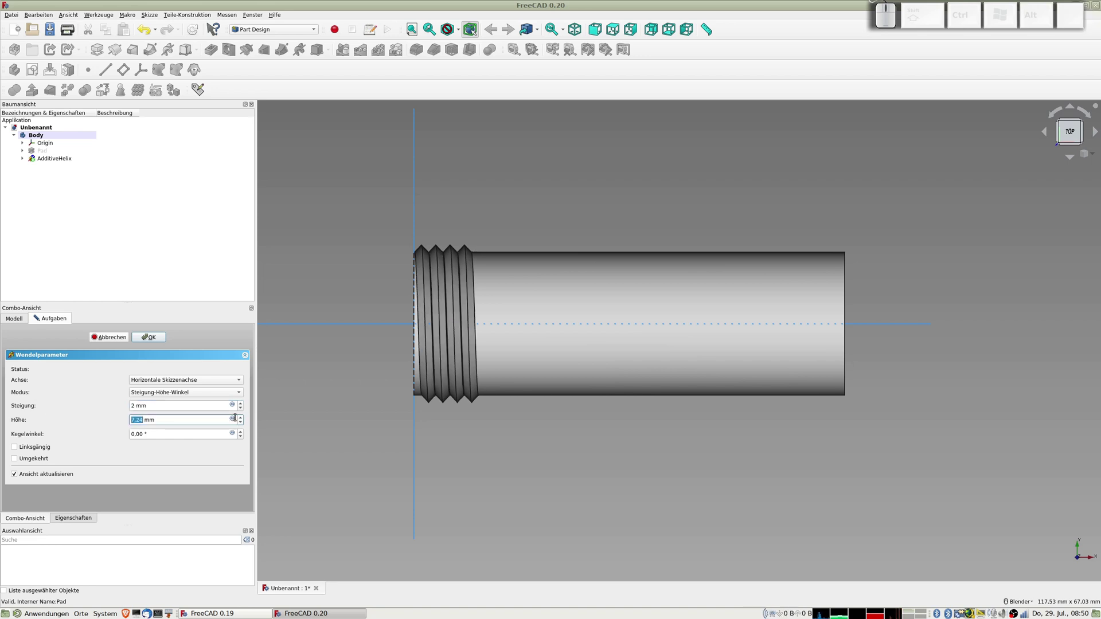
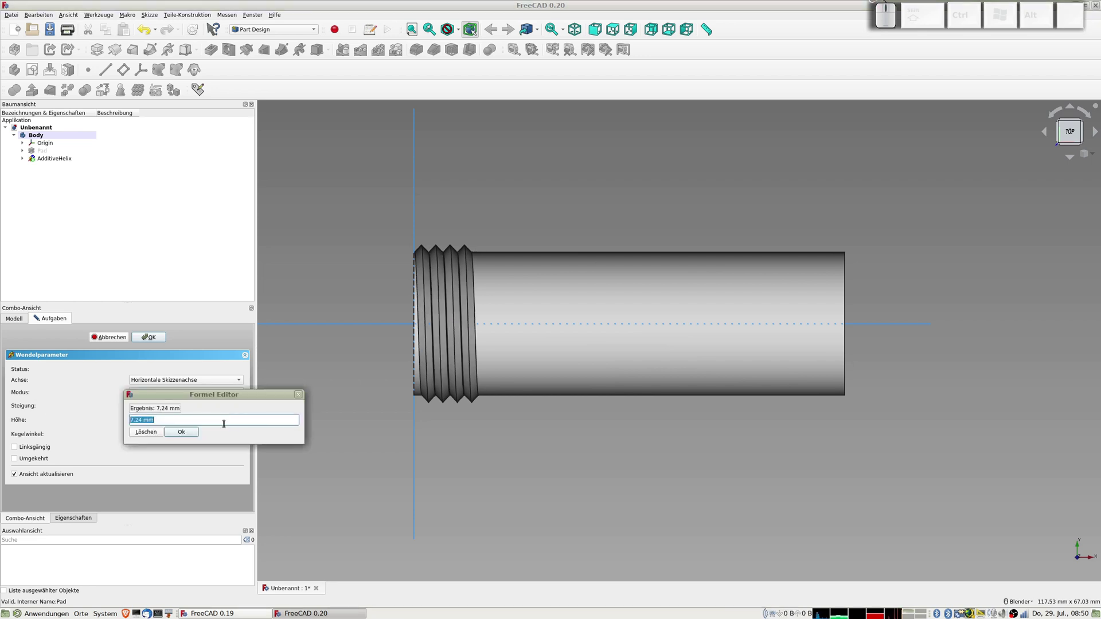
# - Bind the helix height to the formula 60-0.1-2 so the thread spans the cylinder
pyautogui.press('KP_6')
pyautogui.press('KP_0')
pyautogui.press('KP_Subtract')
pyautogui.press('KP_0')
pyautogui.press('KP_Decimal')
pyautogui.press('KP_1')
pyautogui.press('KP_Subtract')
pyautogui.press('KP_2')
pyautogui.press('KP_Enter')
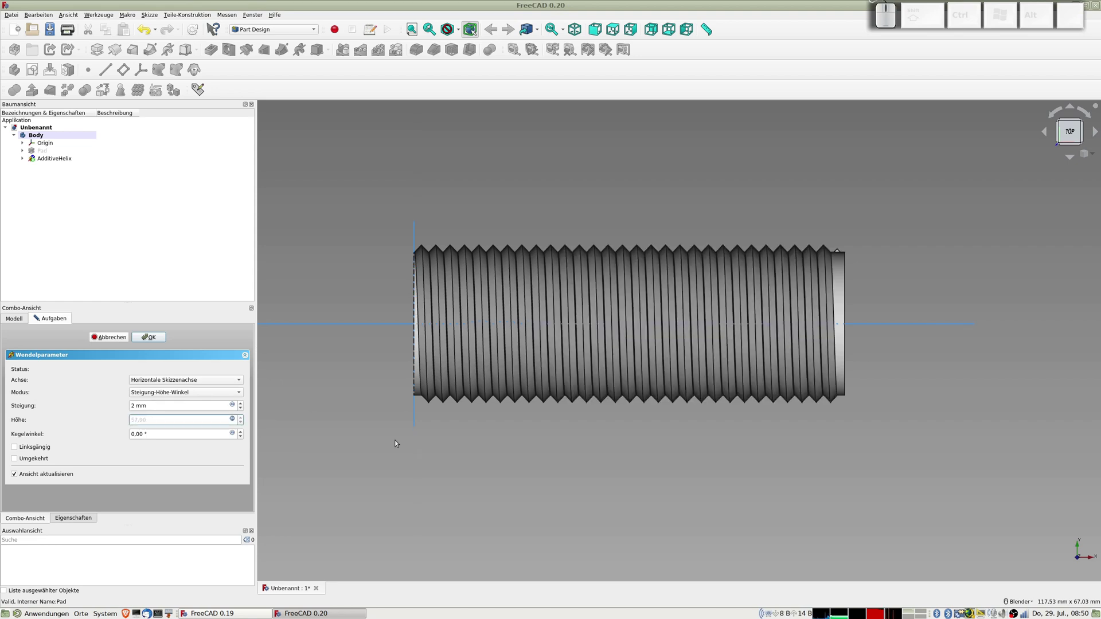
pyautogui.click(788, 466)
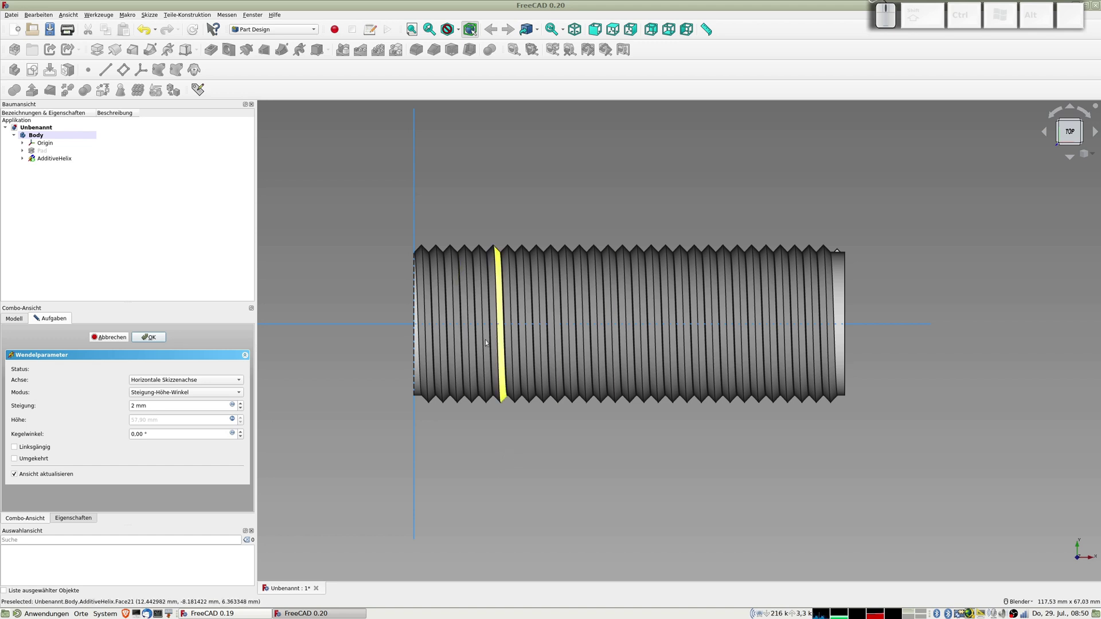
pyautogui.moveTo(612, 495); pyautogui.dragTo(635, 486)
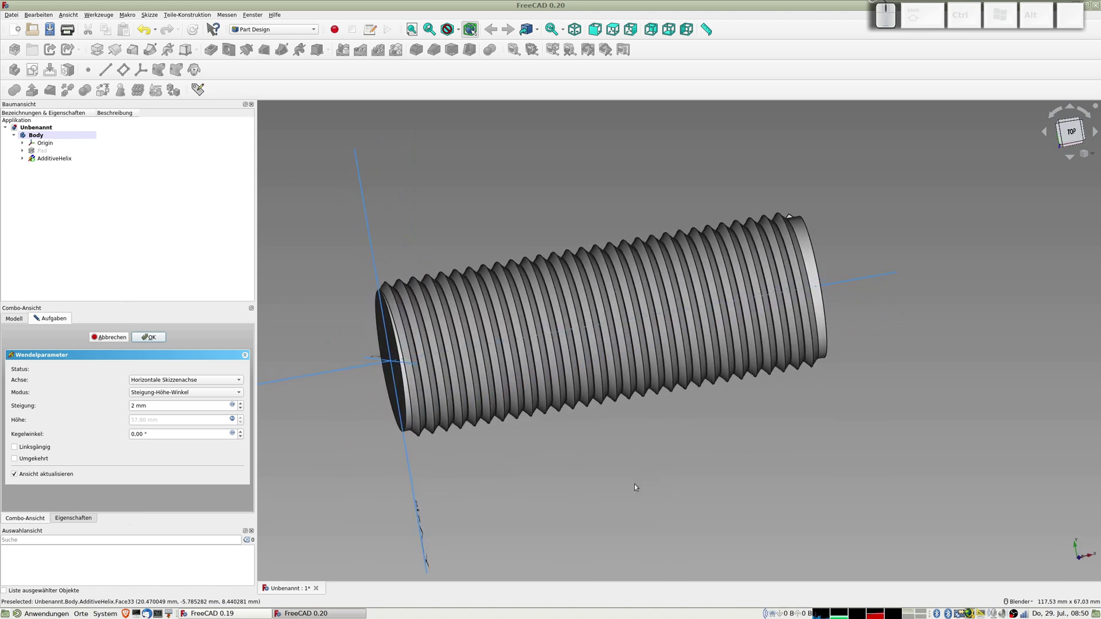
pyautogui.moveTo(719, 450); pyautogui.dragTo(650, 448)
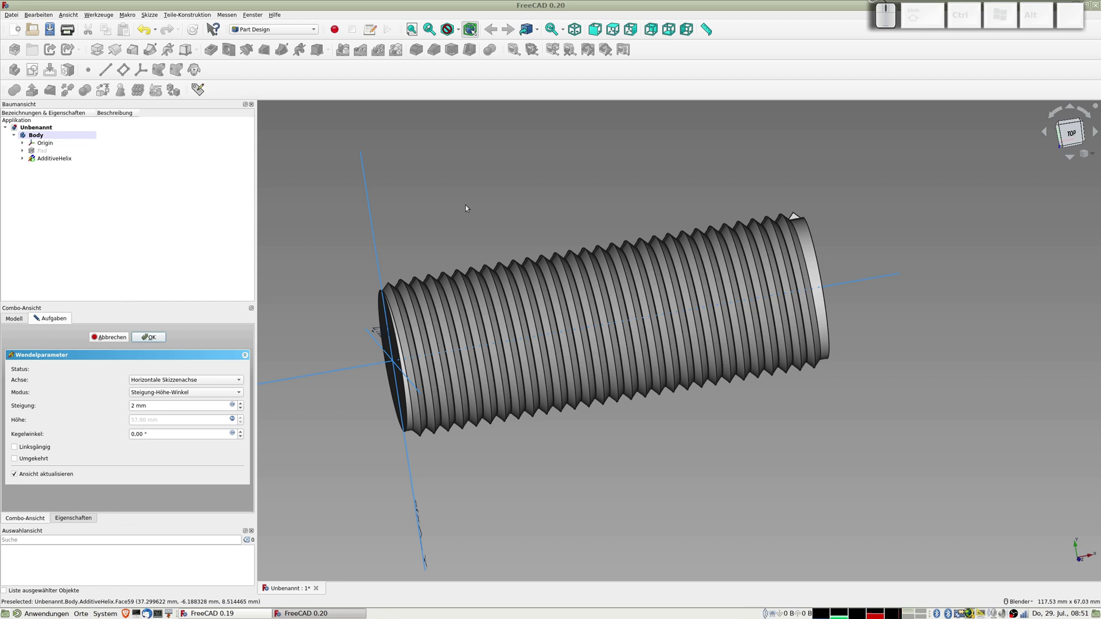
pyautogui.press('super+u')
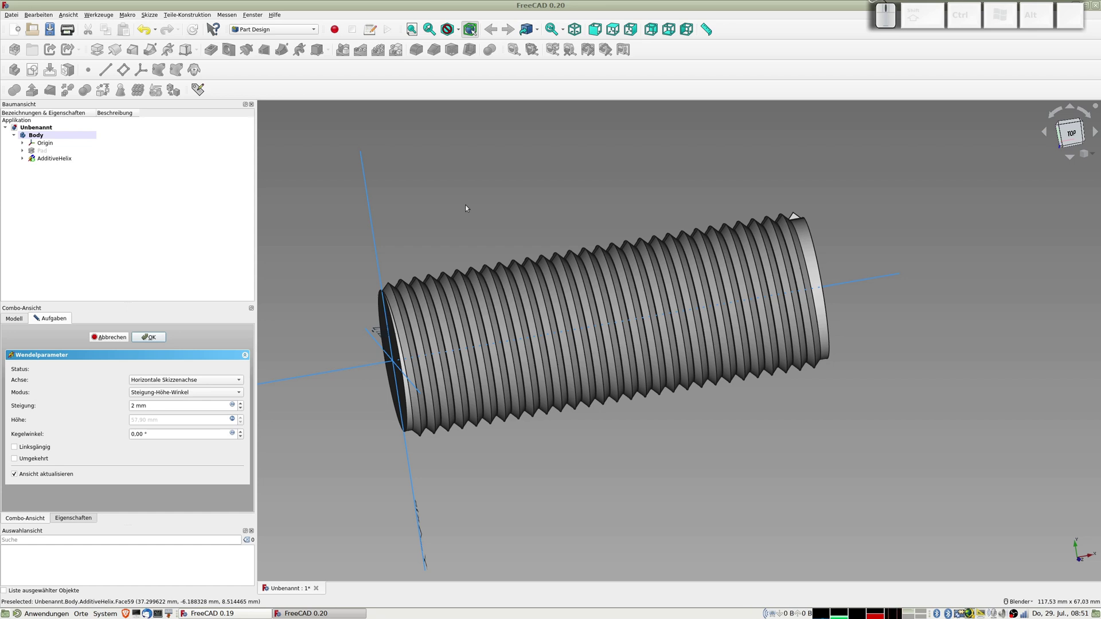
pyautogui.press('super+i')
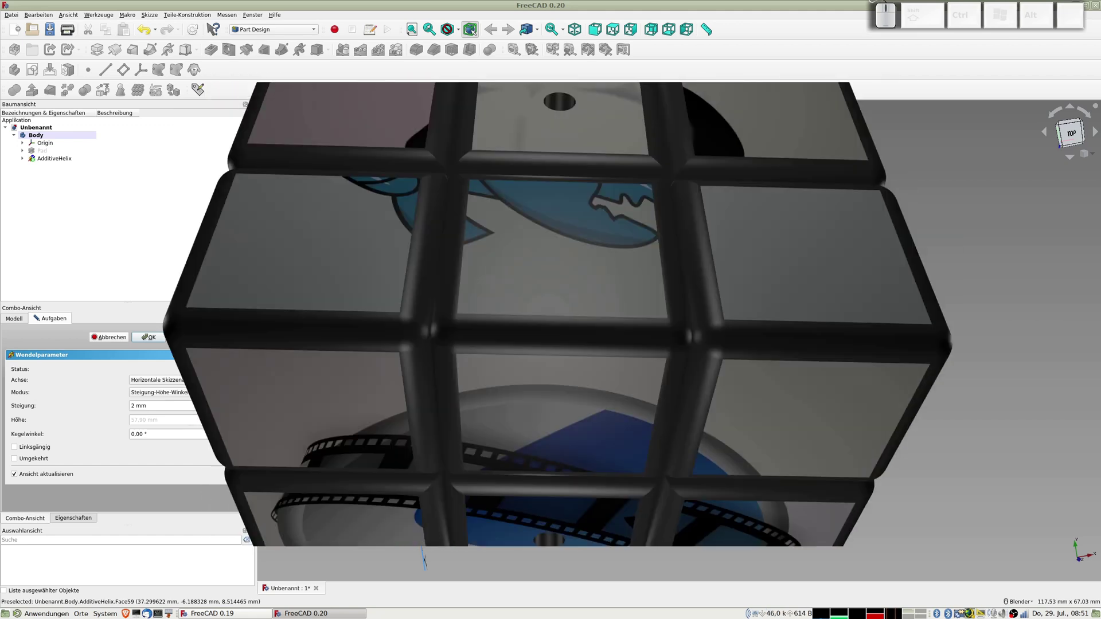